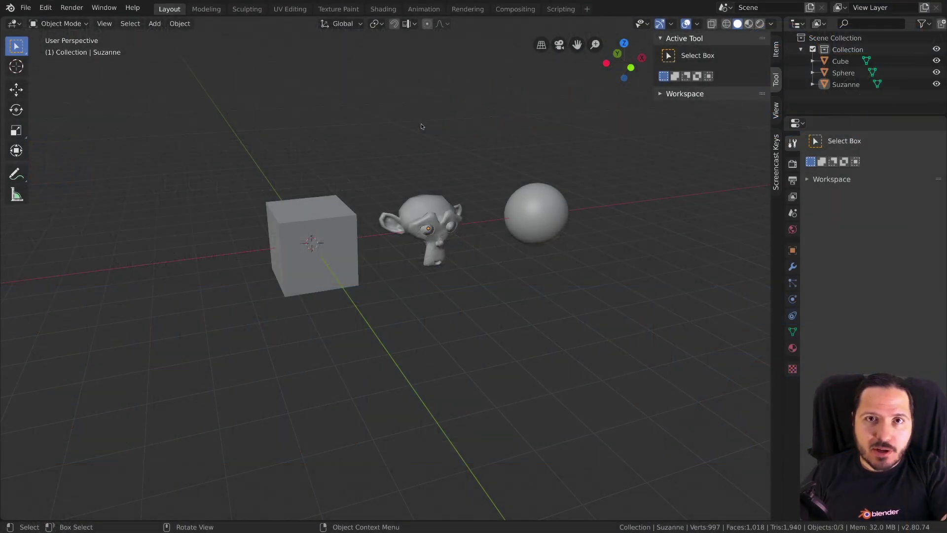
# Step: Select Suzanne, then the sphere, then the cube, one object at a time
pyautogui.click(360, 159)
pyautogui.click(307, 255)
pyautogui.click(315, 233)
pyautogui.click(437, 207)
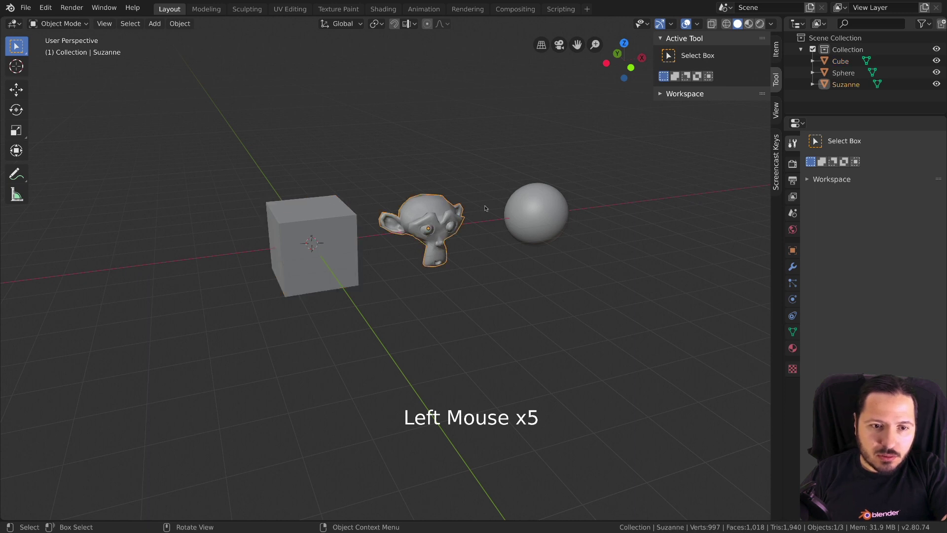
pyautogui.click(537, 206)
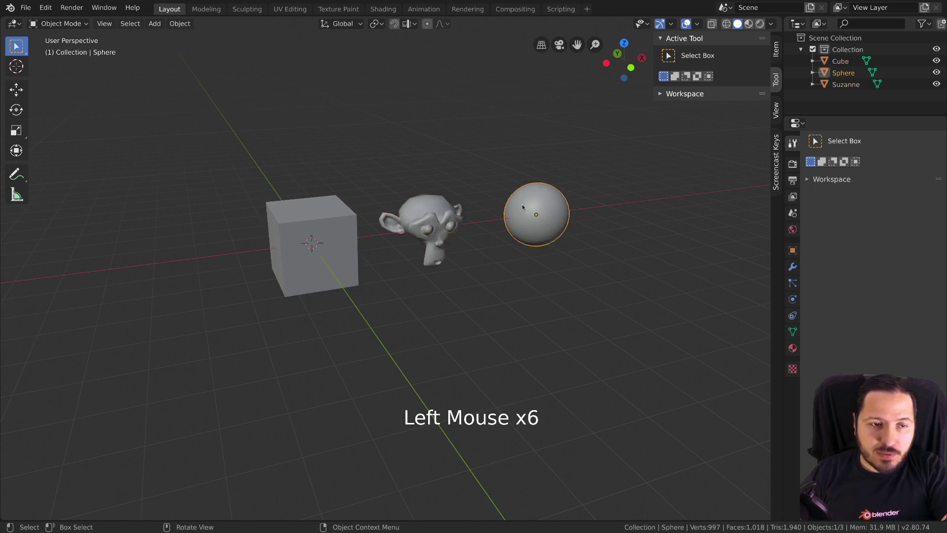
pyautogui.click(342, 215)
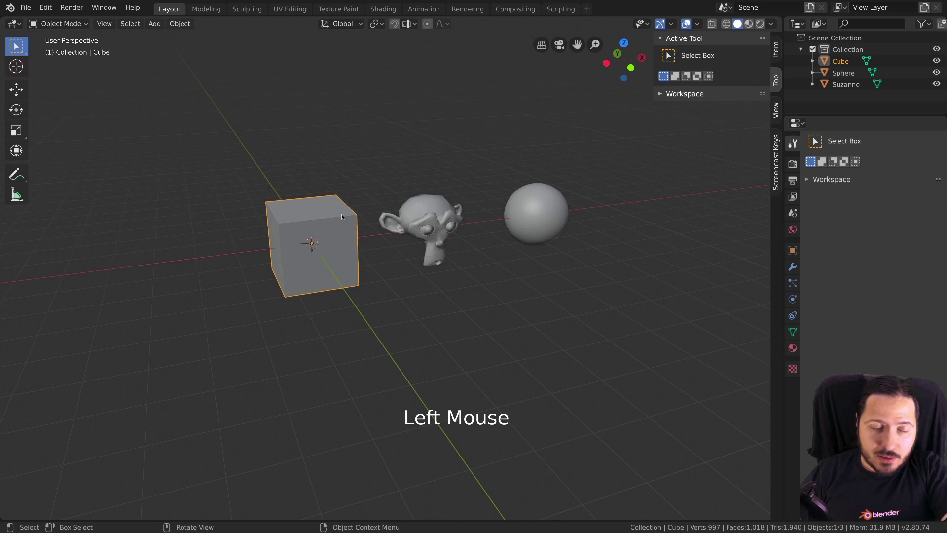
# Step: Orbit around the cube, select Suzanne instead, and try a grab move that is undone
pyautogui.scroll(3)
pyautogui.middleClick(275, 187)
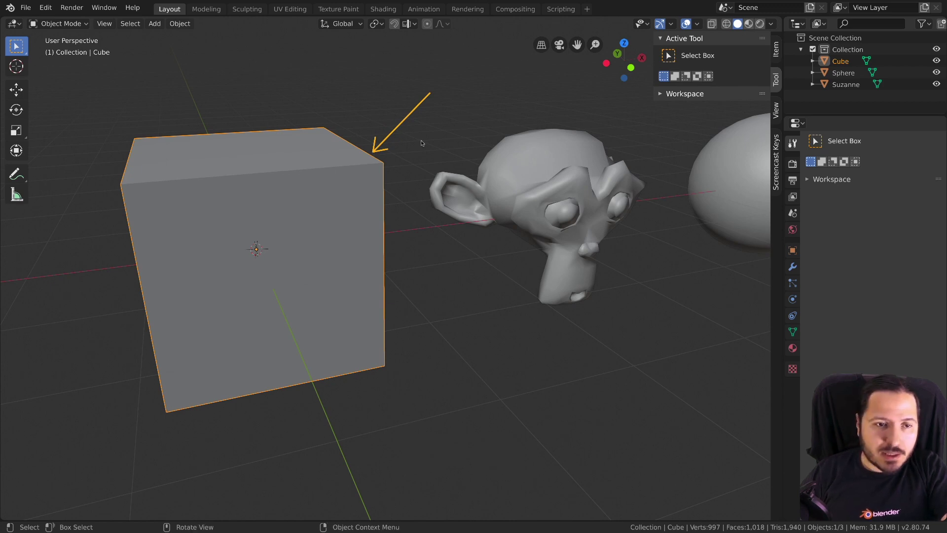
pyautogui.scroll(-3)
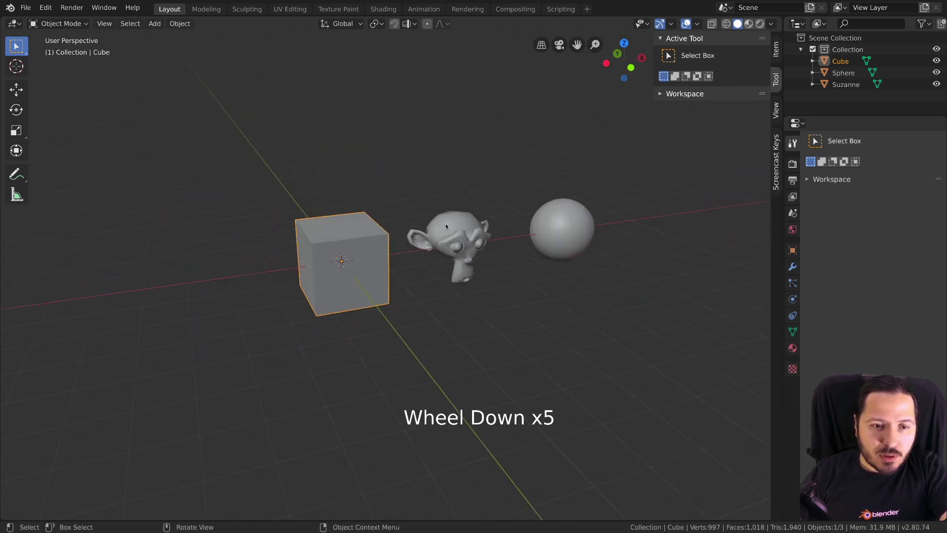
pyautogui.click(446, 225)
pyautogui.scroll(-3)
pyautogui.press('g')
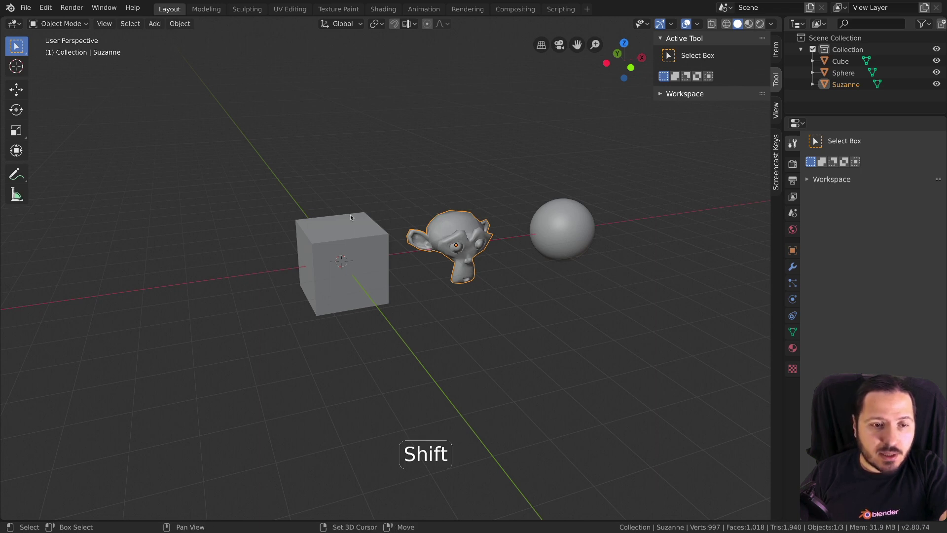
# Step: Shift-add the cube and the sphere to the selection so all three objects are selected, sphere active
pyautogui.click(351, 216)
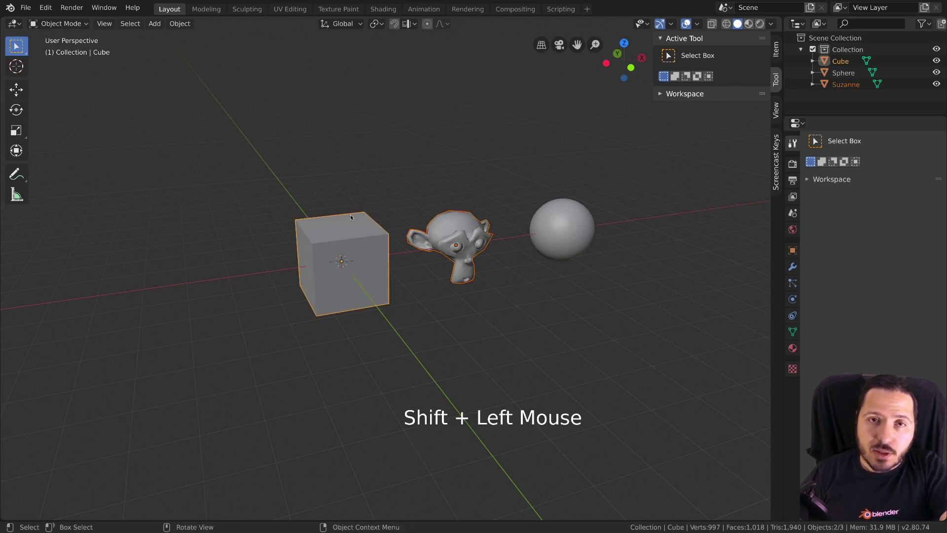
pyautogui.press('g')
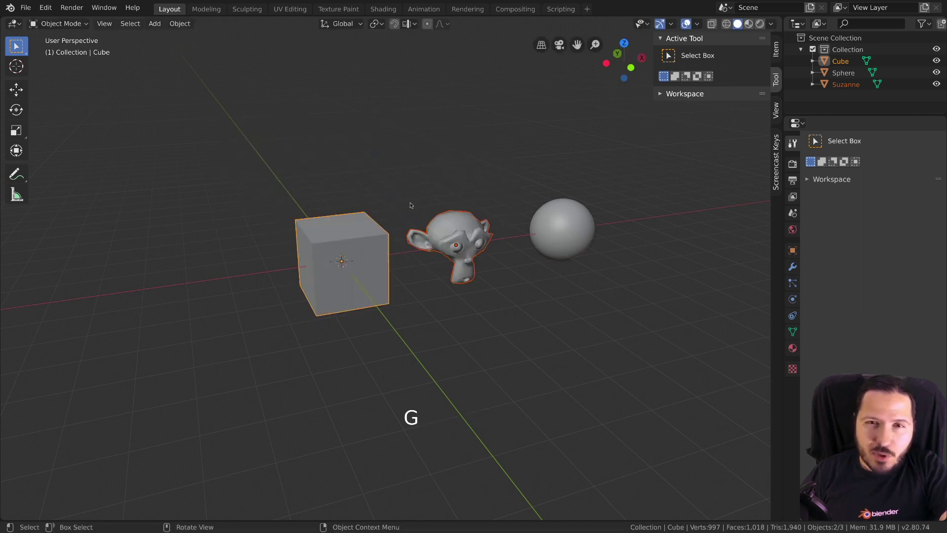
pyautogui.scroll(3)
pyautogui.scroll(3)
pyautogui.middleClick(413, 198)
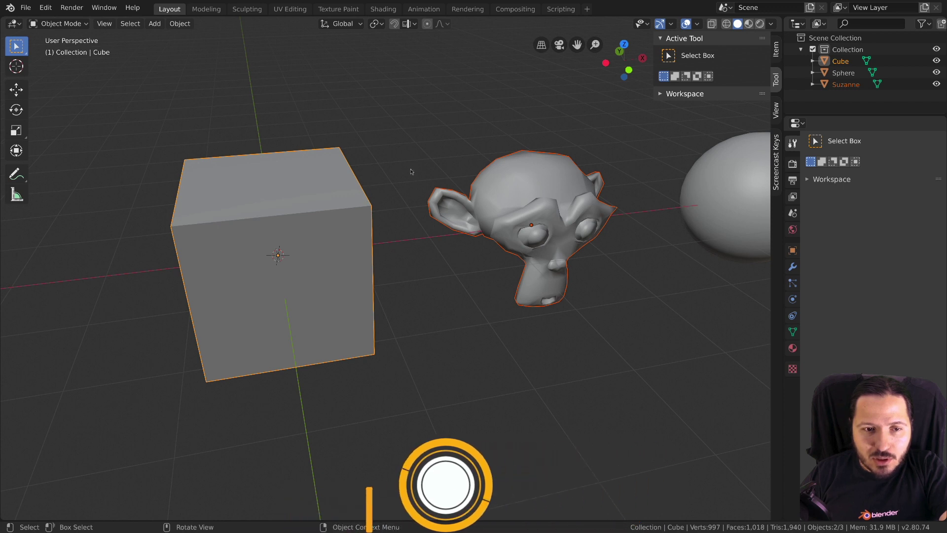
pyautogui.scroll(-3)
pyautogui.click(653, 201)
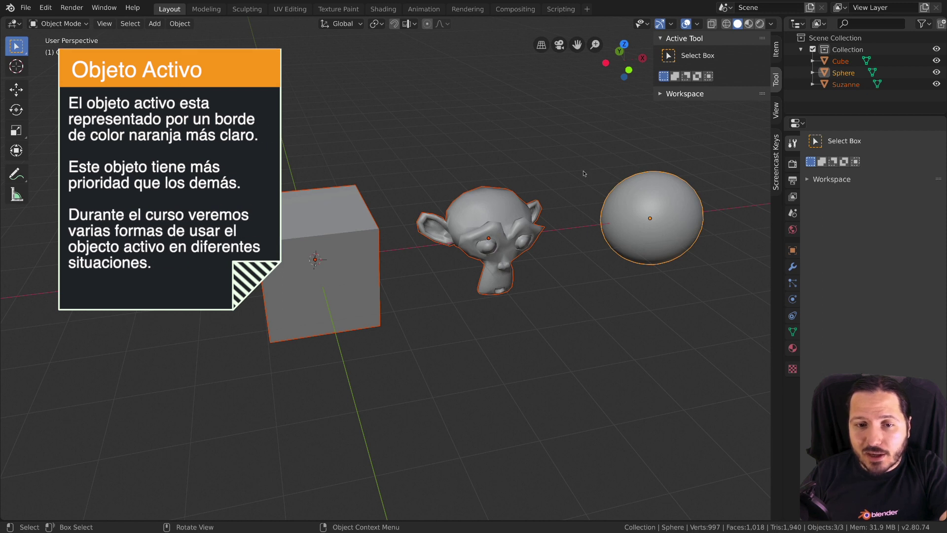
pyautogui.scroll(-3)
pyautogui.middleClick(565, 188)
pyautogui.scroll(-3)
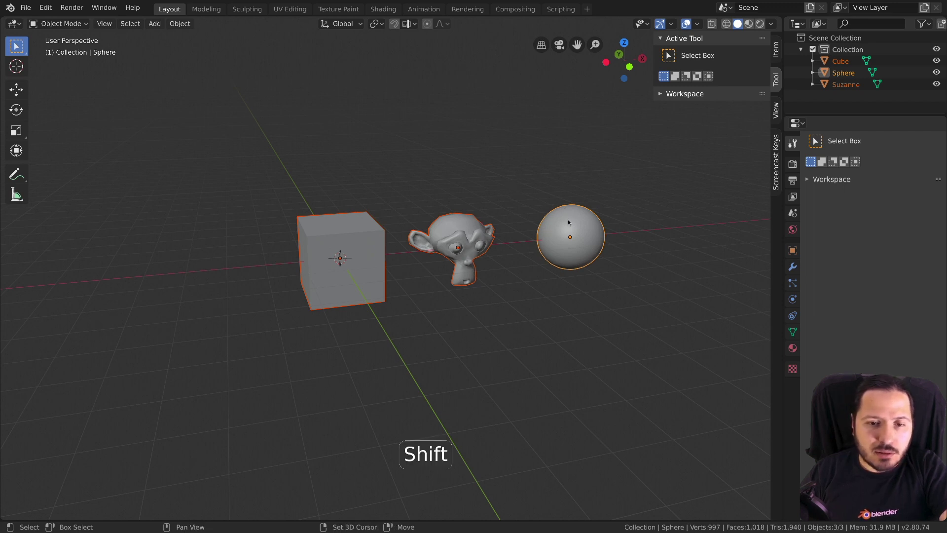
# Step: Remove the sphere from the selection, make Suzanne active, then deselect all three objects
pyautogui.click(570, 215)
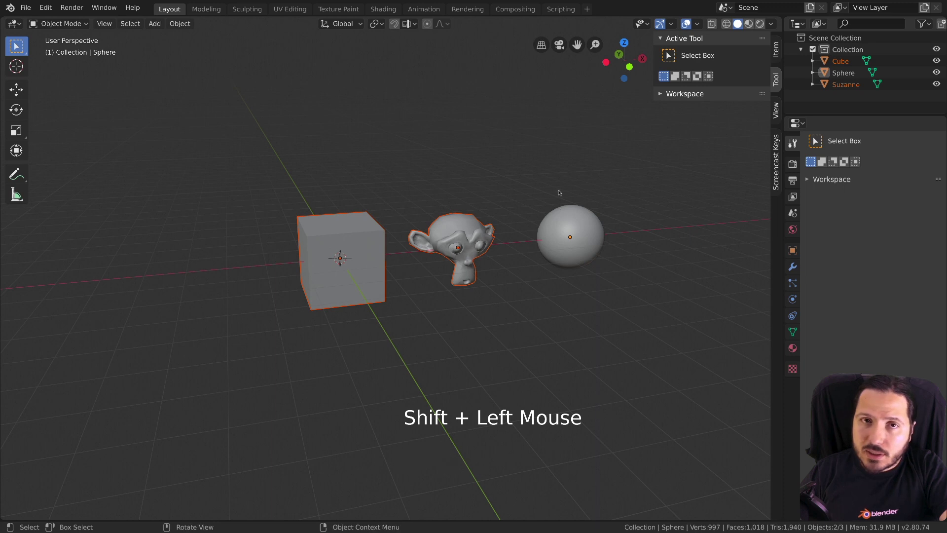
pyautogui.press('g')
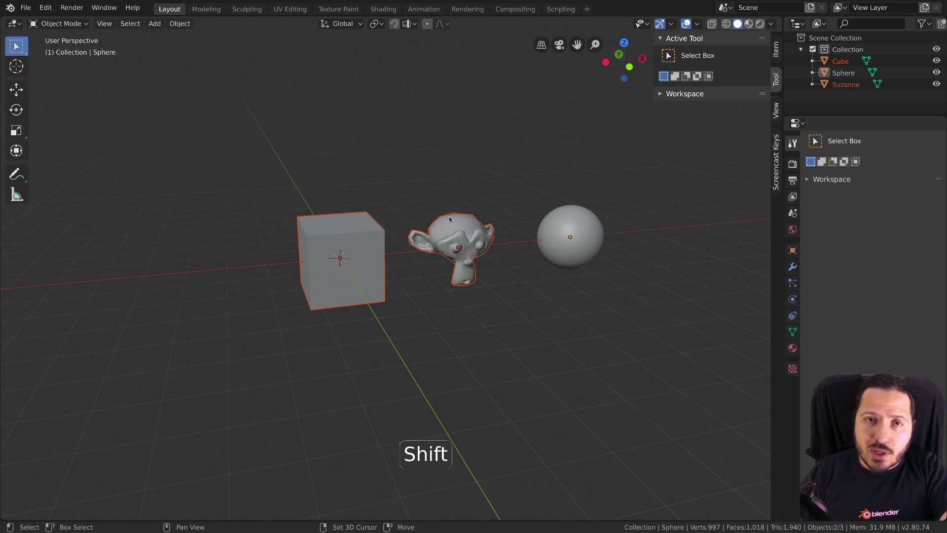
pyautogui.click(452, 217)
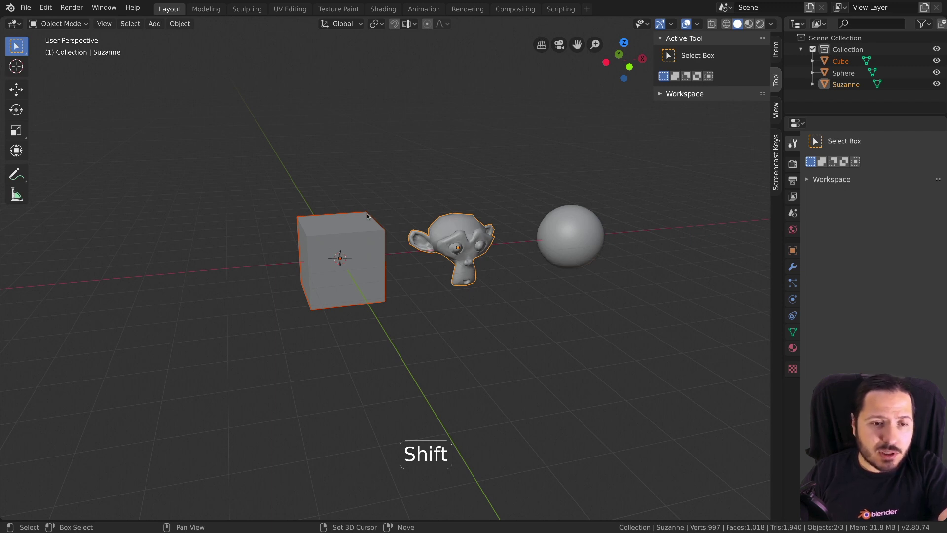
pyautogui.click(369, 214)
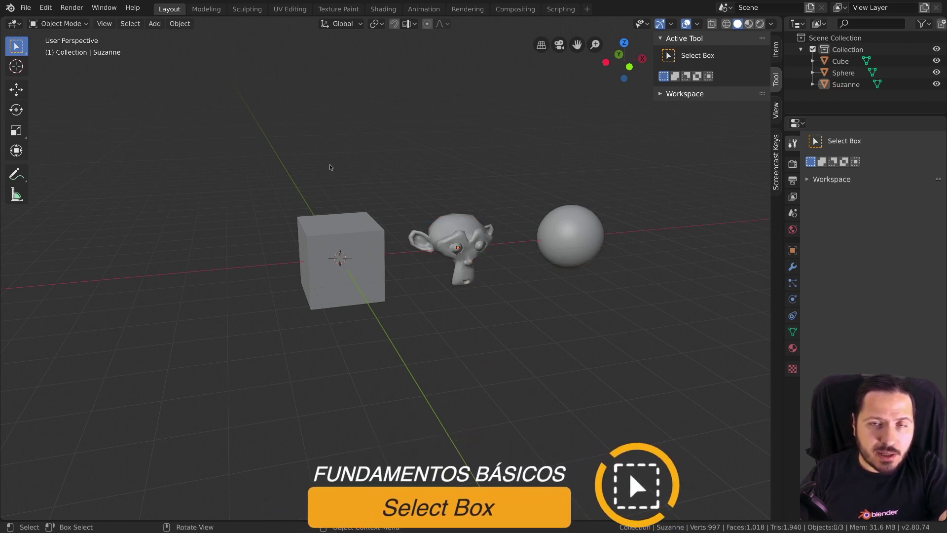
# Step: Box-select the cube and Suzanne, deselect everything with Alt+A, and show the selection tool flyout
pyautogui.click(237, 128)
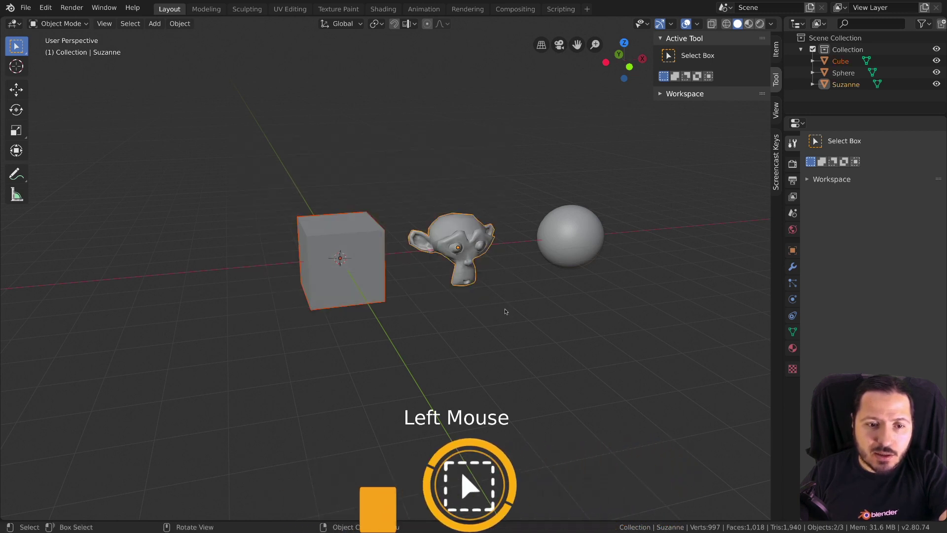
pyautogui.press('alt+a')
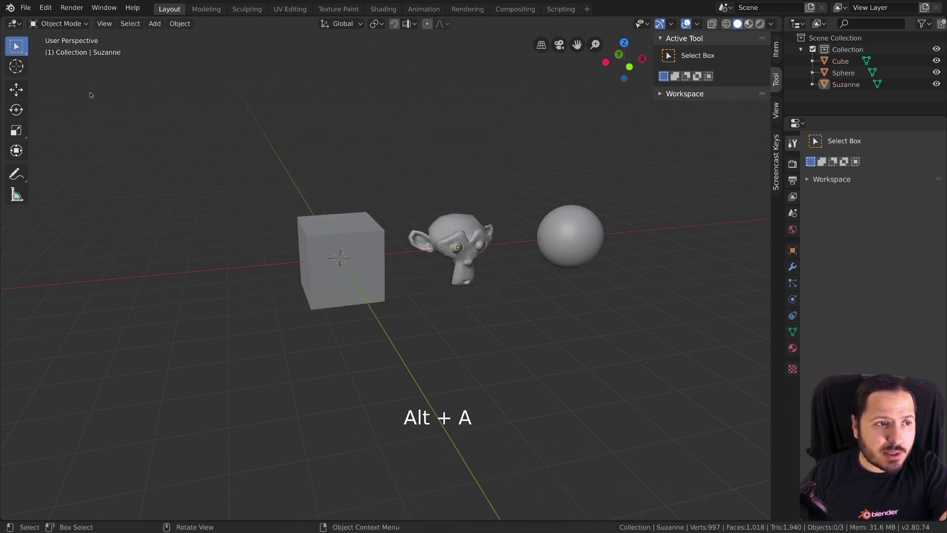
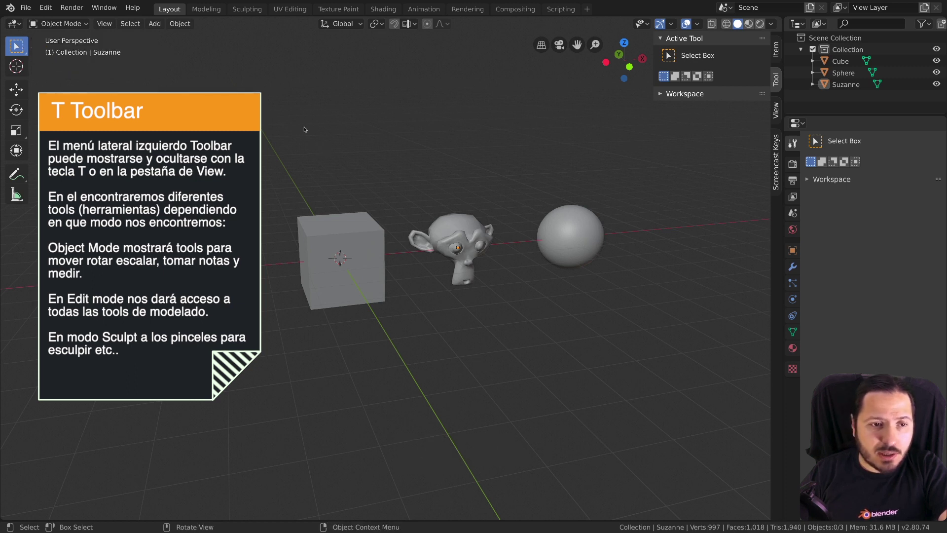
pyautogui.click(391, 190)
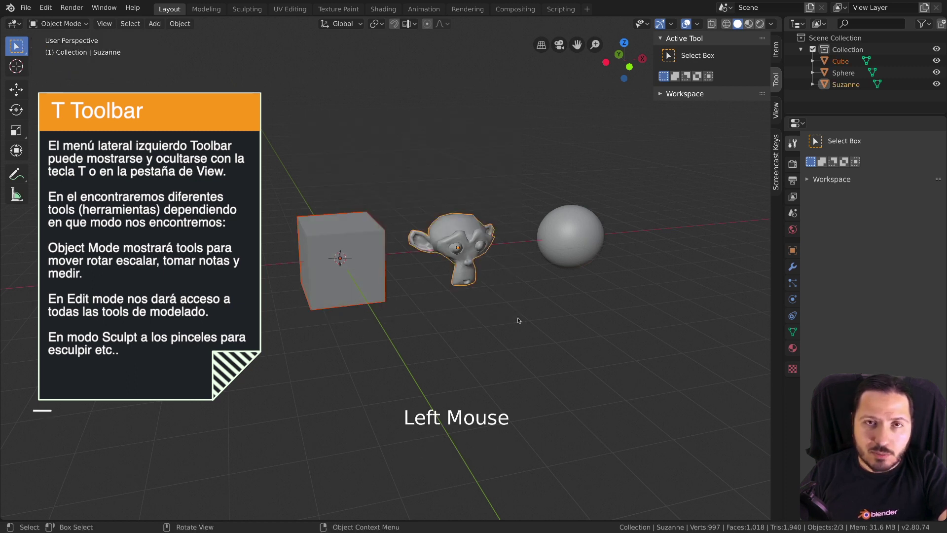
pyautogui.click(523, 317)
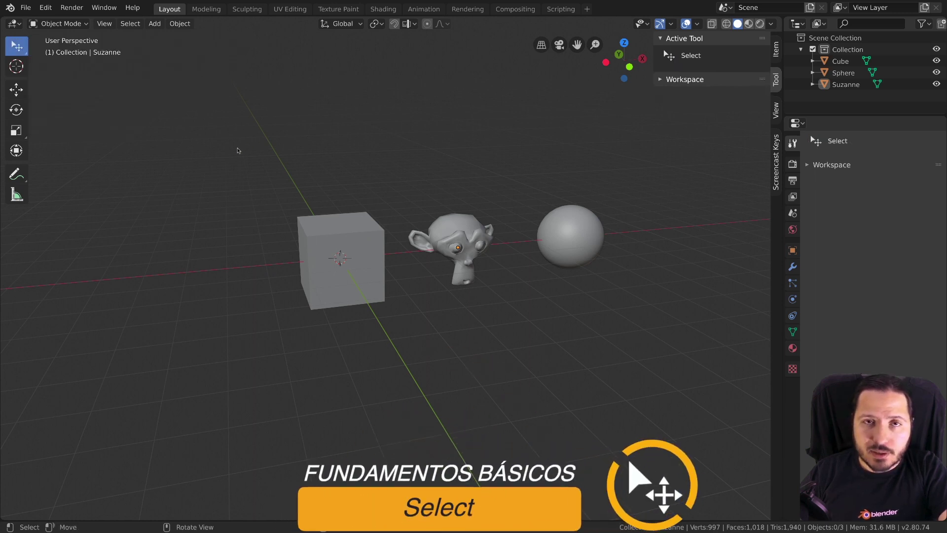
# Step: Select Suzanne, then grab the sphere and place it at a new position
pyautogui.click(384, 266)
pyautogui.click(477, 233)
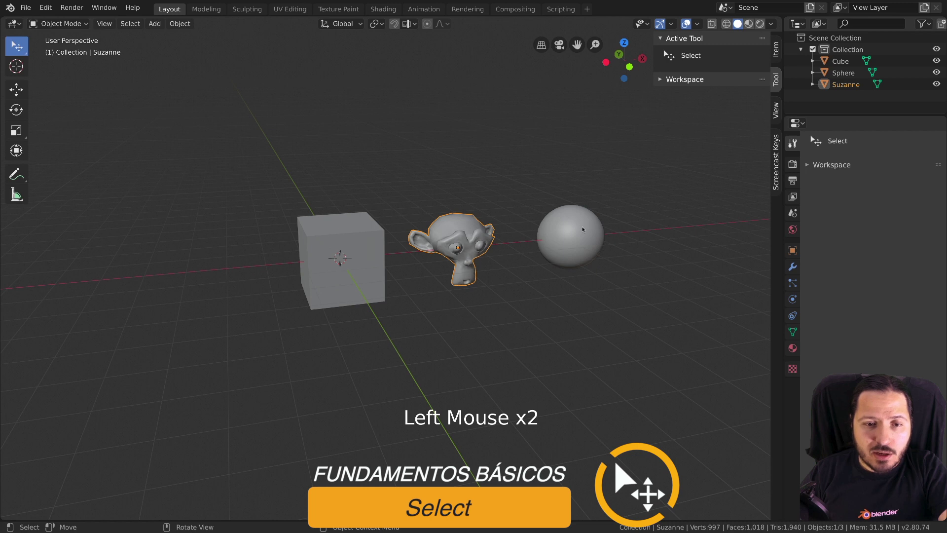
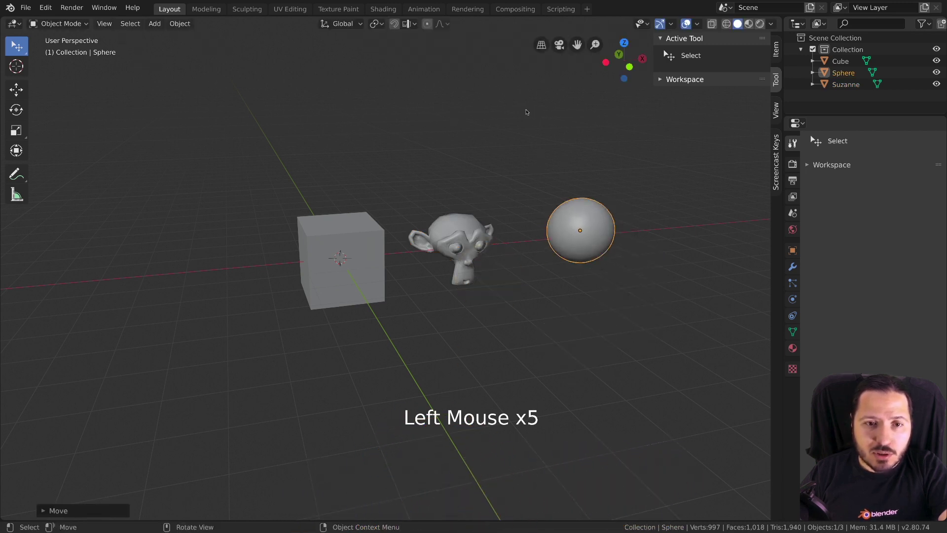
pyautogui.click(815, 137)
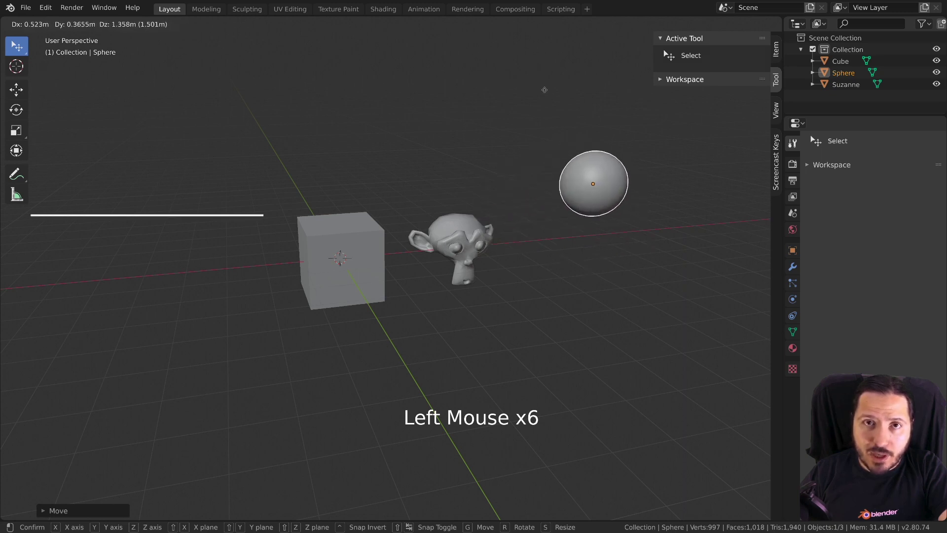
pyautogui.click(343, 126)
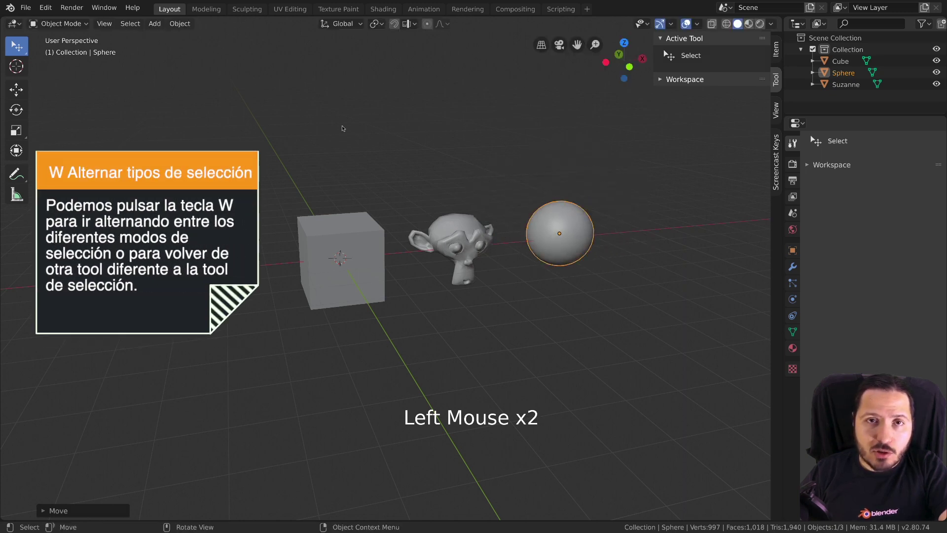
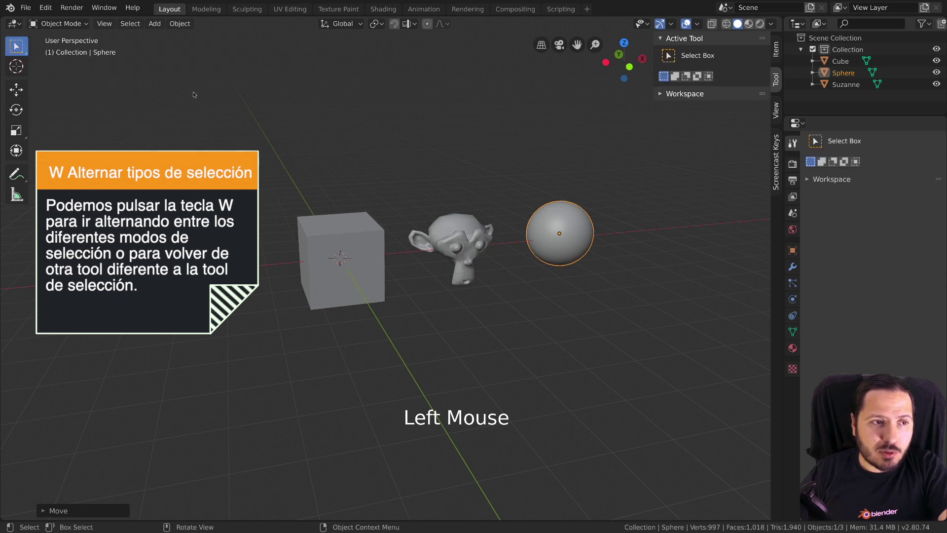
# Step: Cycle the selection tools with W back to box select and select all three objects
pyautogui.press('w')
pyautogui.press('w')
pyautogui.press('w')
pyautogui.press('w')
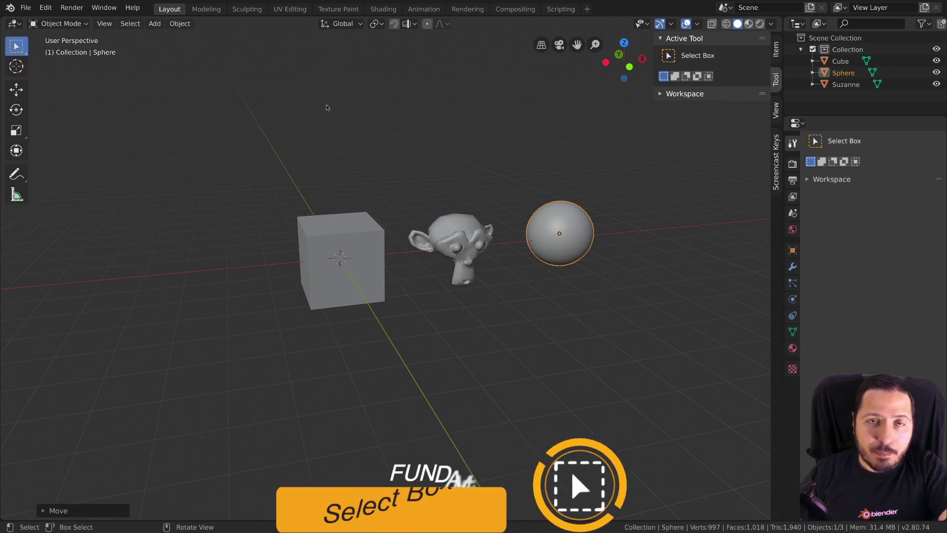
pyautogui.press('b')
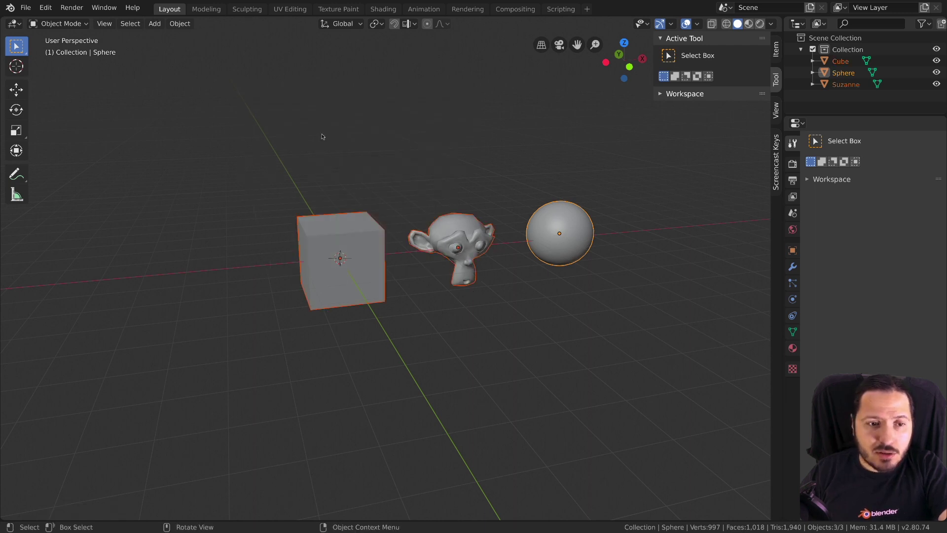
pyautogui.press('ctrl+z')
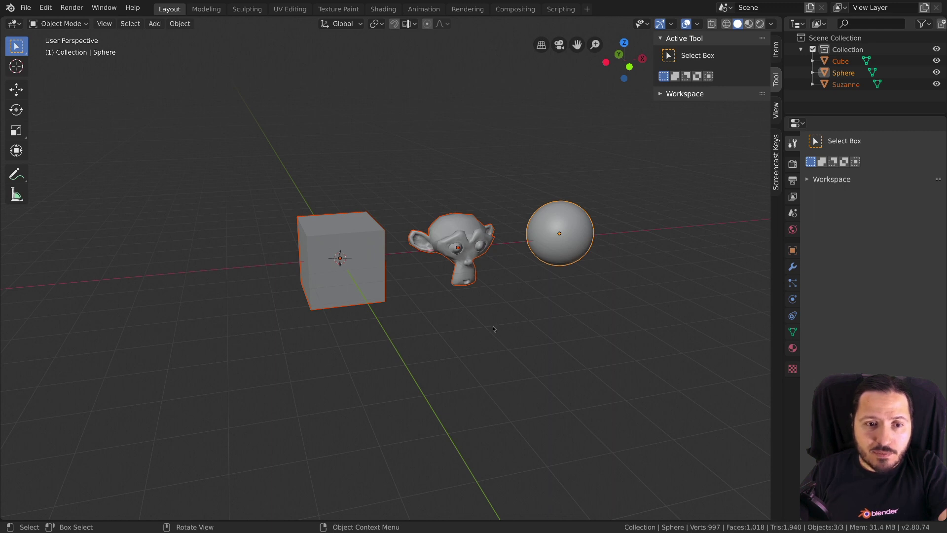
# Step: Alternate box selections and deselect-all to add and clear objects from the selection
pyautogui.click(521, 163)
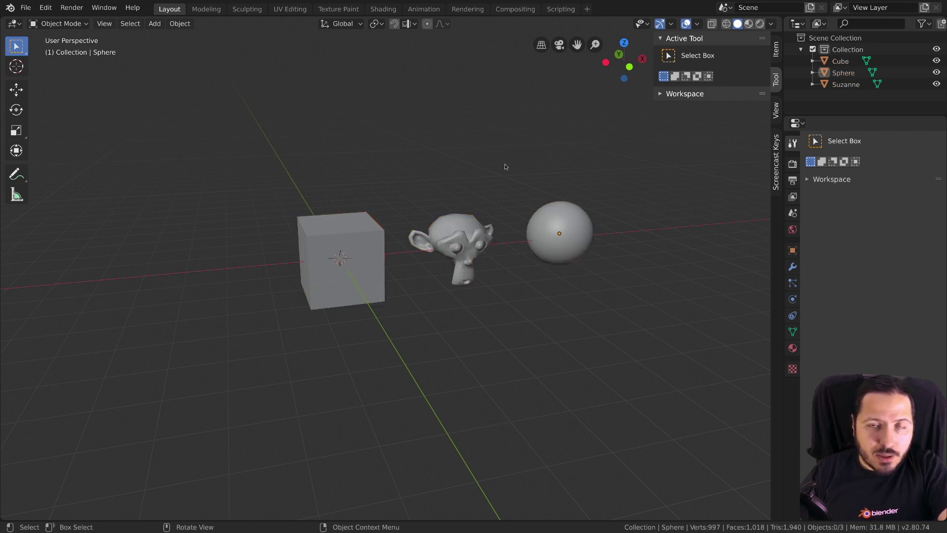
pyautogui.press('b')
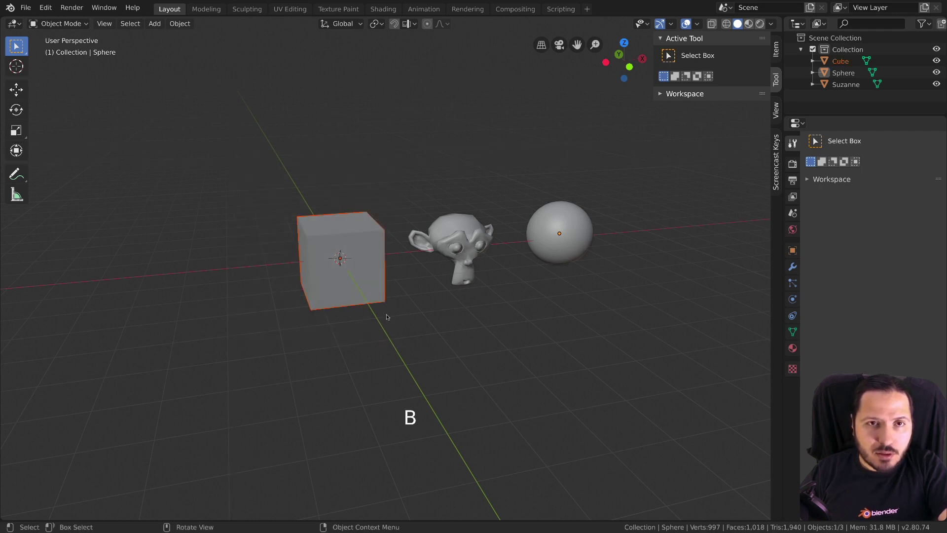
pyautogui.click(454, 238)
pyautogui.press('b')
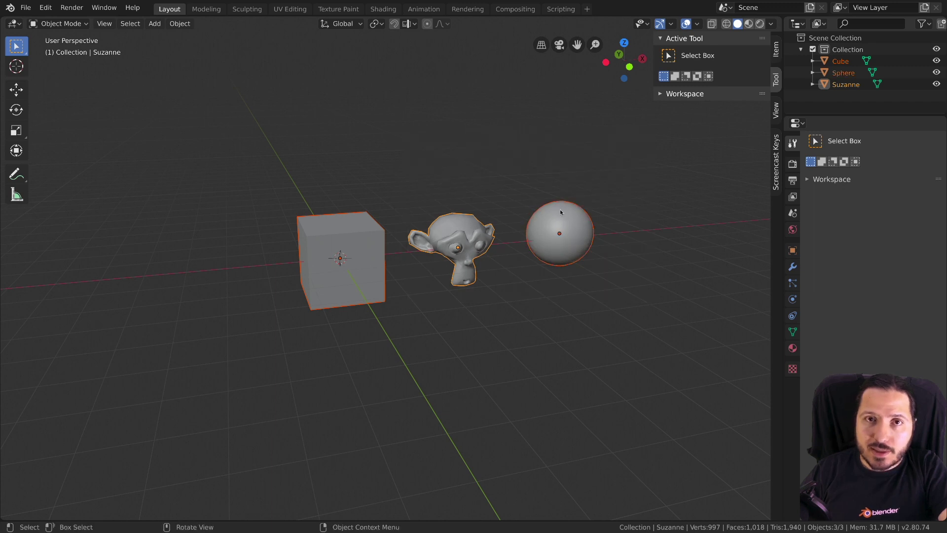
pyautogui.click(610, 147)
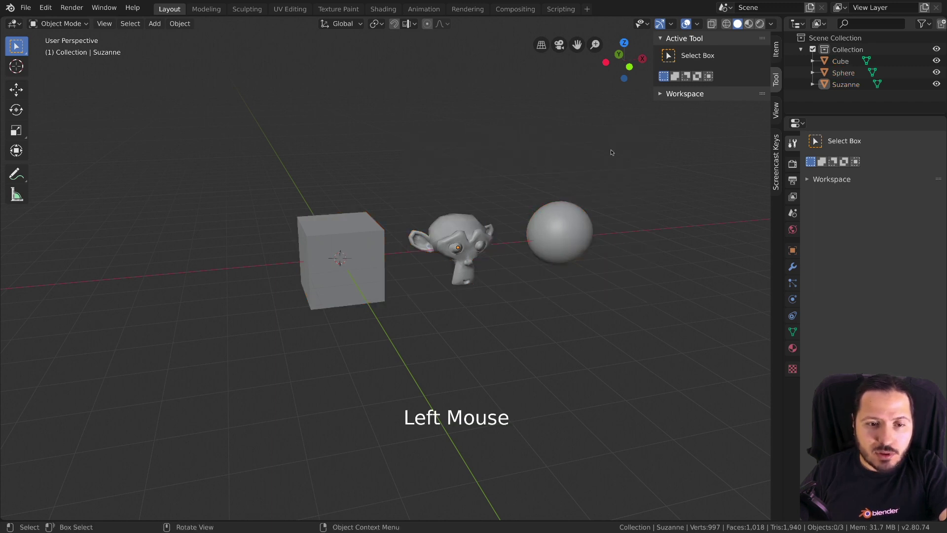
pyautogui.press('b')
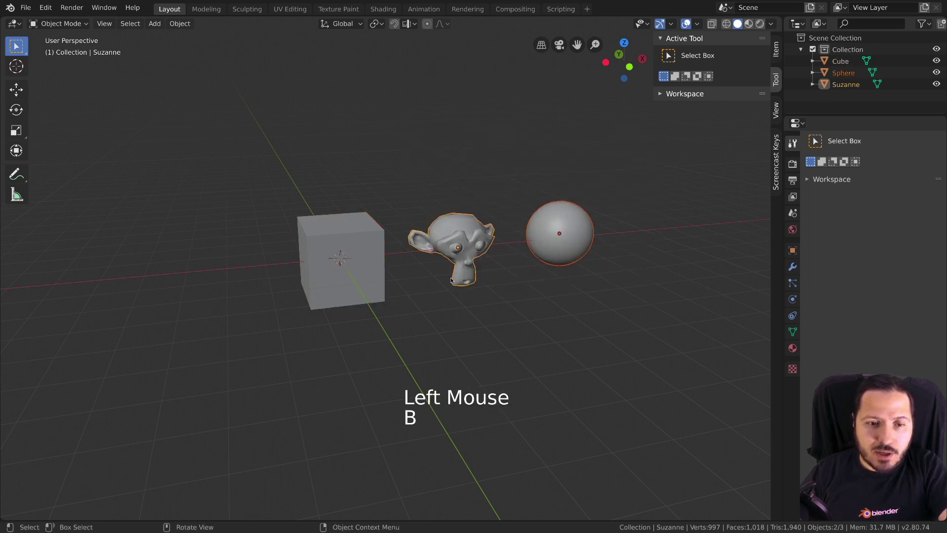
pyautogui.press('b')
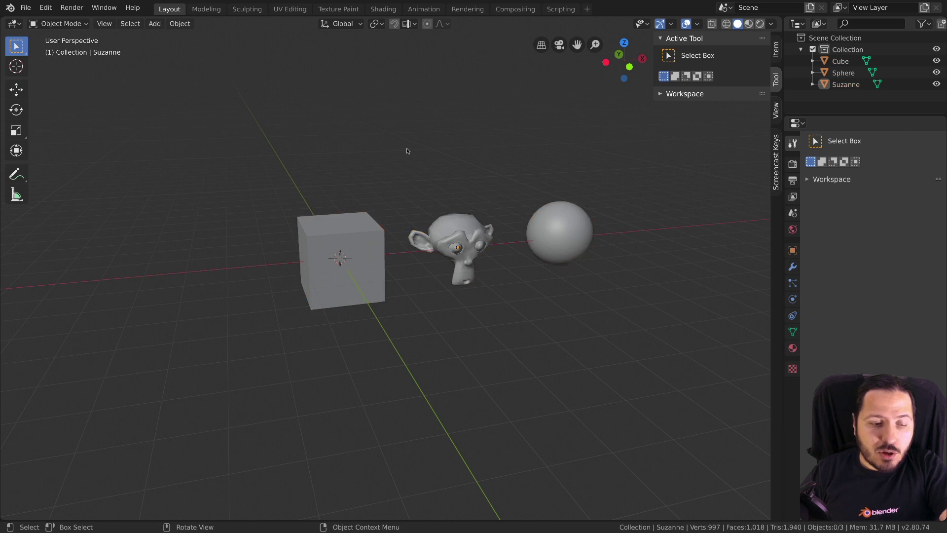
# Step: Select all three objects with A, remove the cube by box select, then deselect everything
pyautogui.press('b')
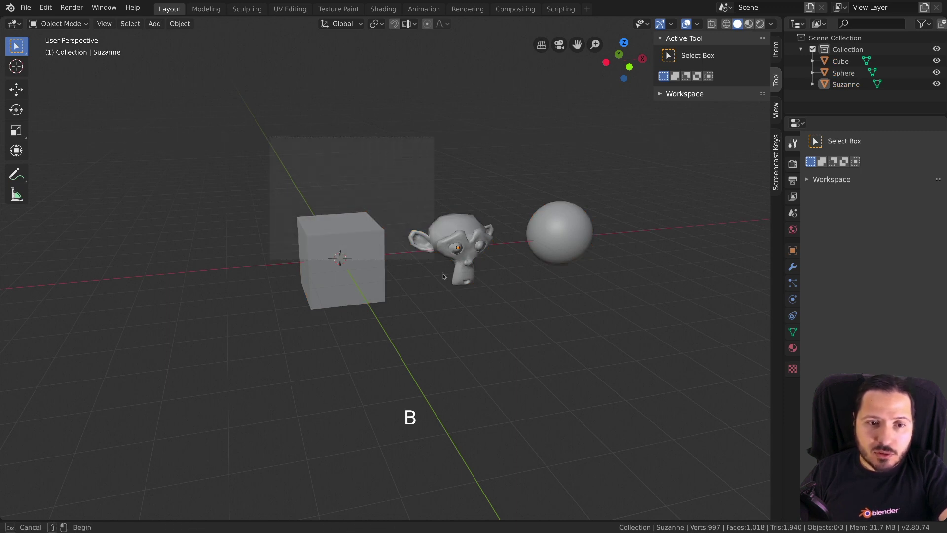
pyautogui.press('a')
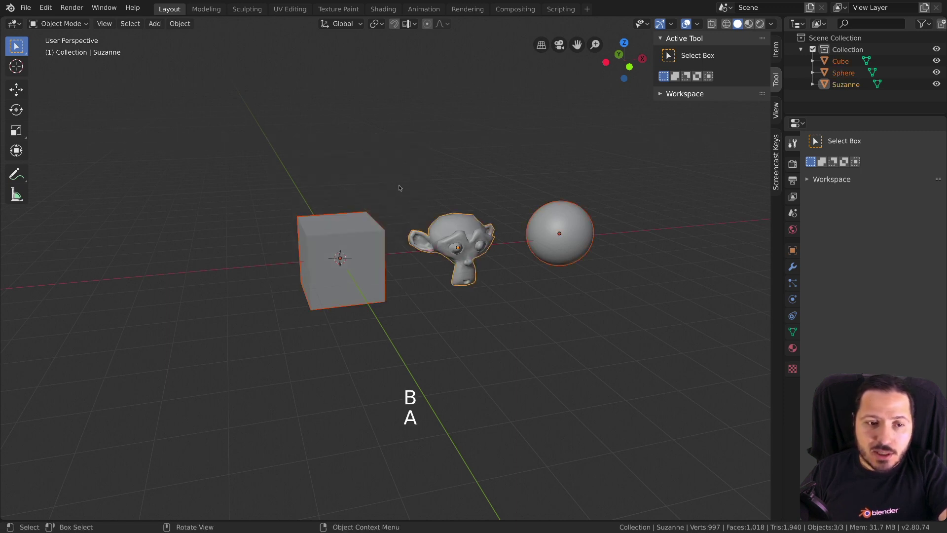
pyautogui.press('b')
pyautogui.click(396, 161)
pyautogui.press('b')
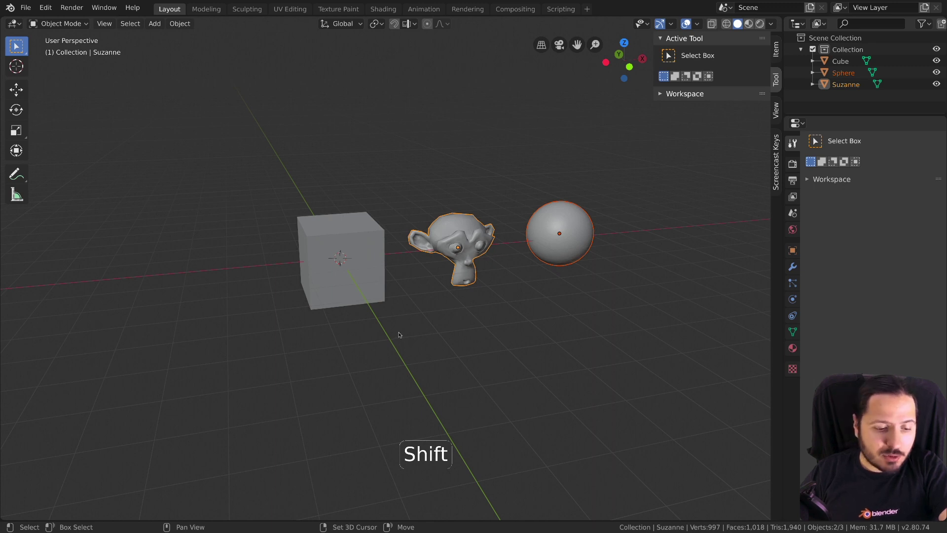
pyautogui.click(391, 149)
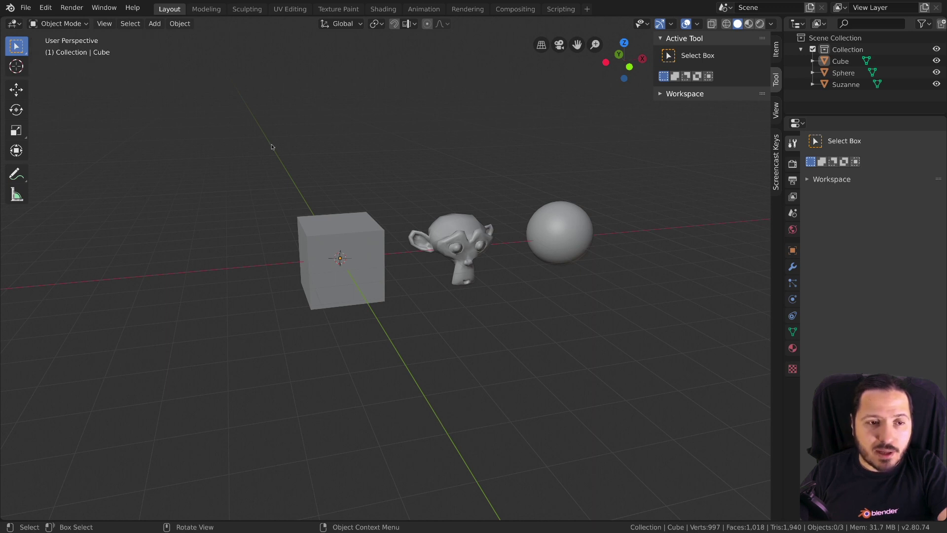
# Step: Select the cube, then Suzanne on its own, and try the sidebar's selection combining modes
pyautogui.click(309, 221)
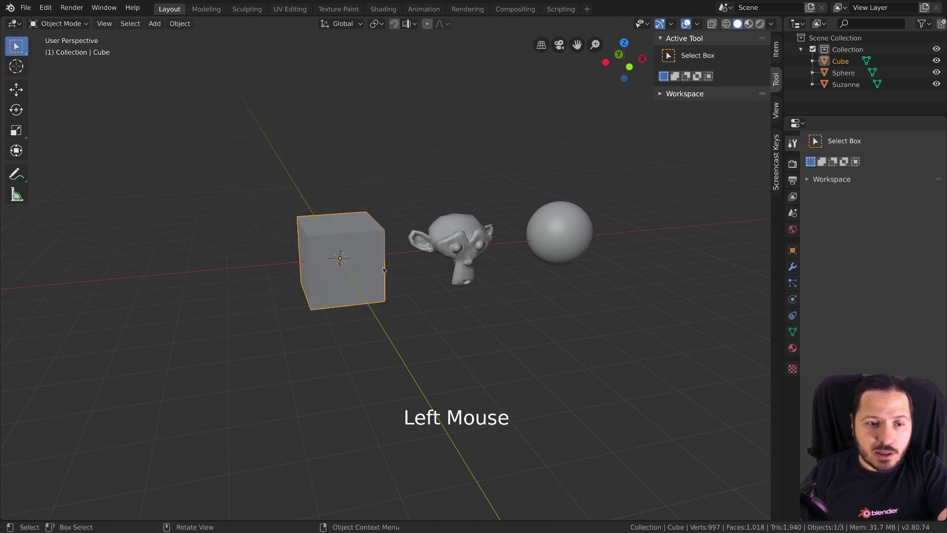
pyautogui.click(421, 183)
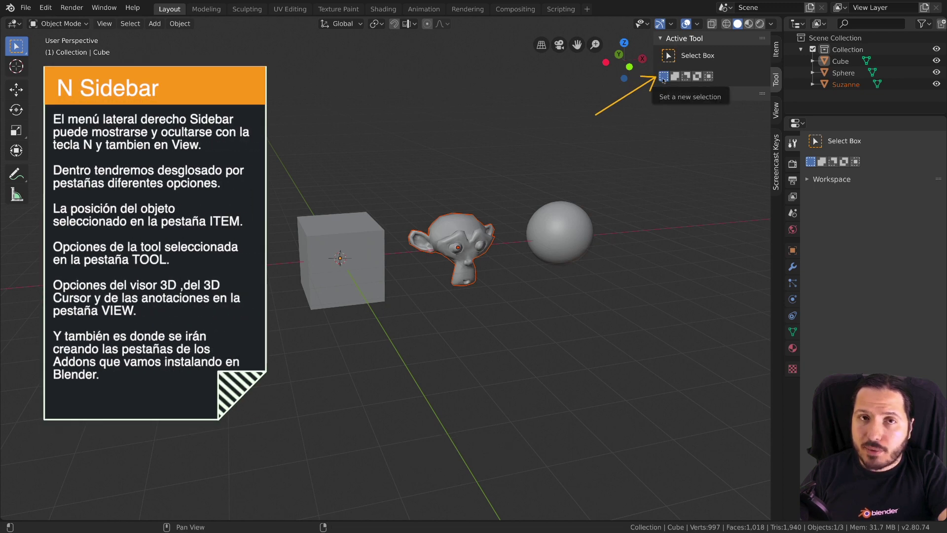
pyautogui.click(538, 216)
pyautogui.click(494, 167)
pyautogui.click(315, 238)
pyautogui.click(556, 224)
pyautogui.click(434, 210)
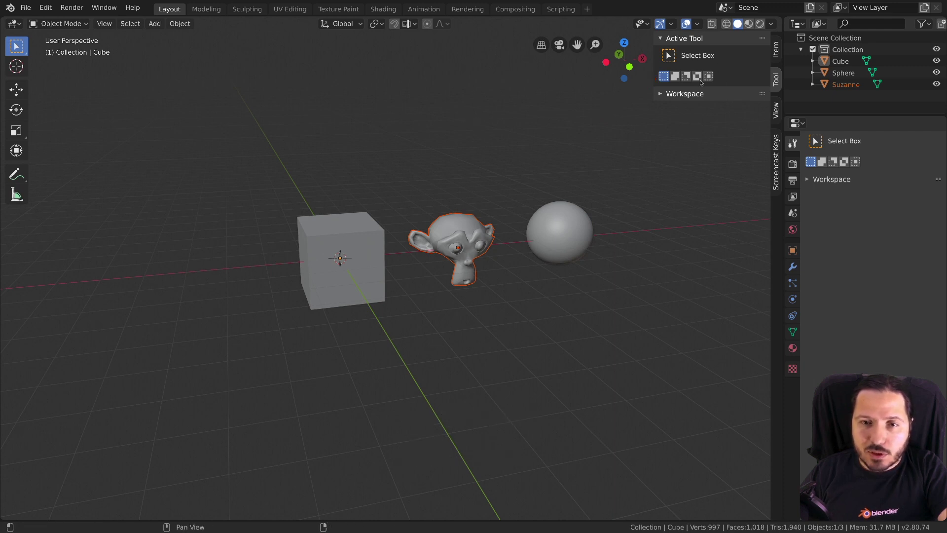
# Step: Hide the tool settings sidebar and set box select to extend the existing selection
pyautogui.press('n')
pyautogui.press('n')
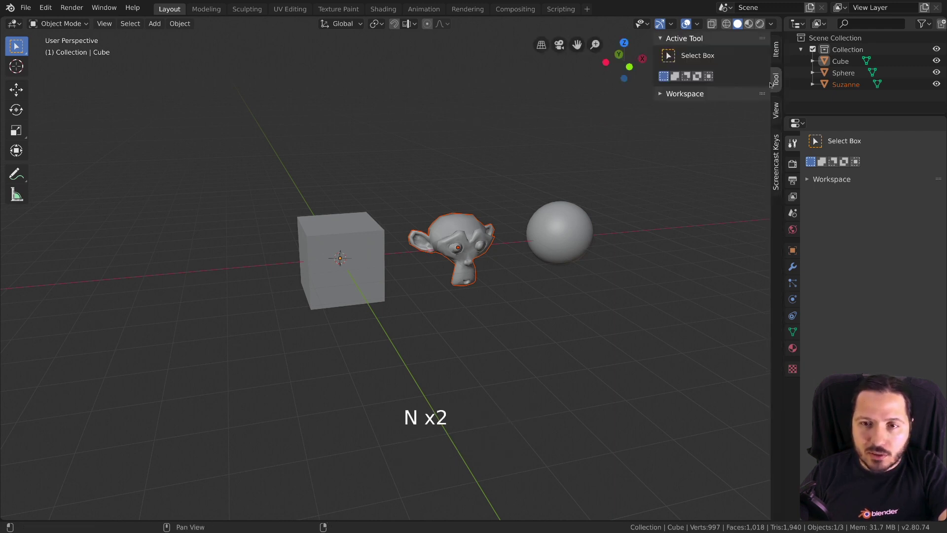
pyautogui.click(776, 83)
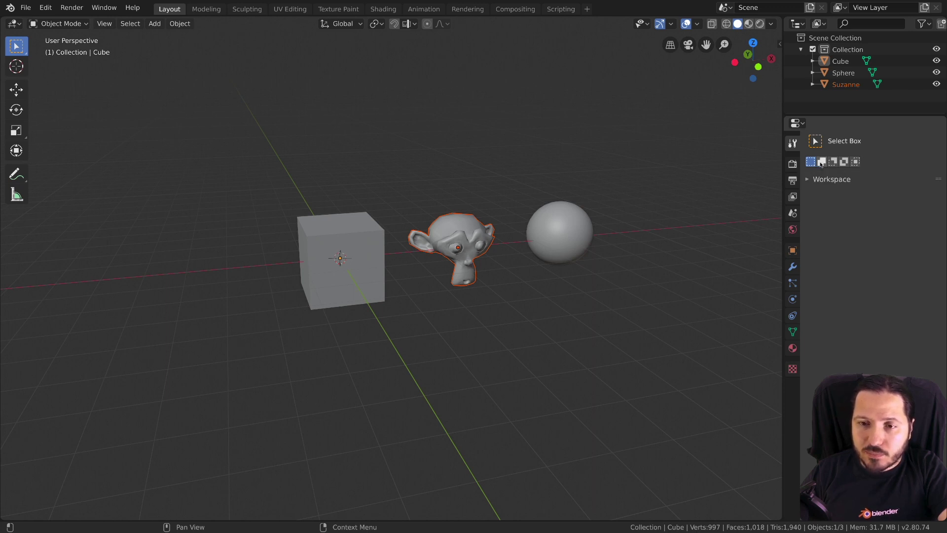
pyautogui.click(821, 163)
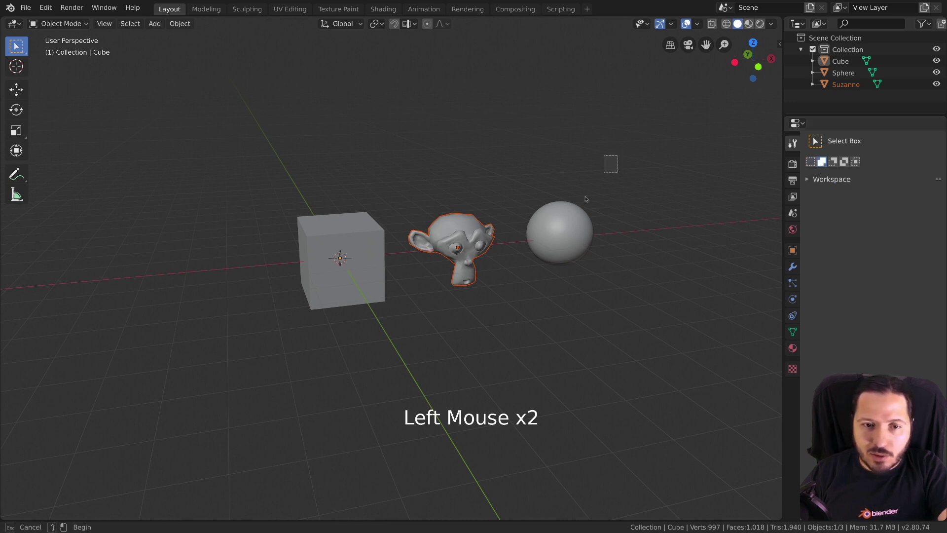
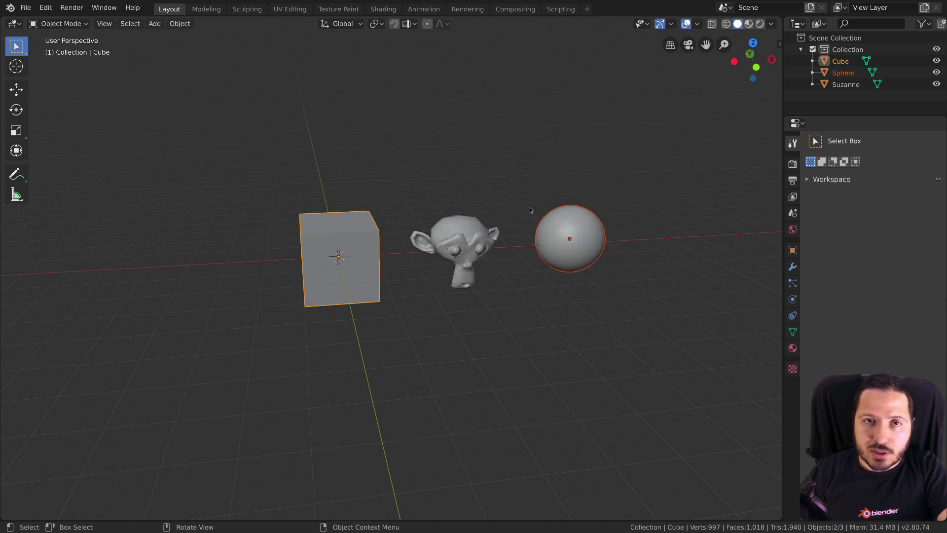
# Step: Deselect the cube and sphere so nothing in the scene is selected
pyautogui.rightClick(606, 164)
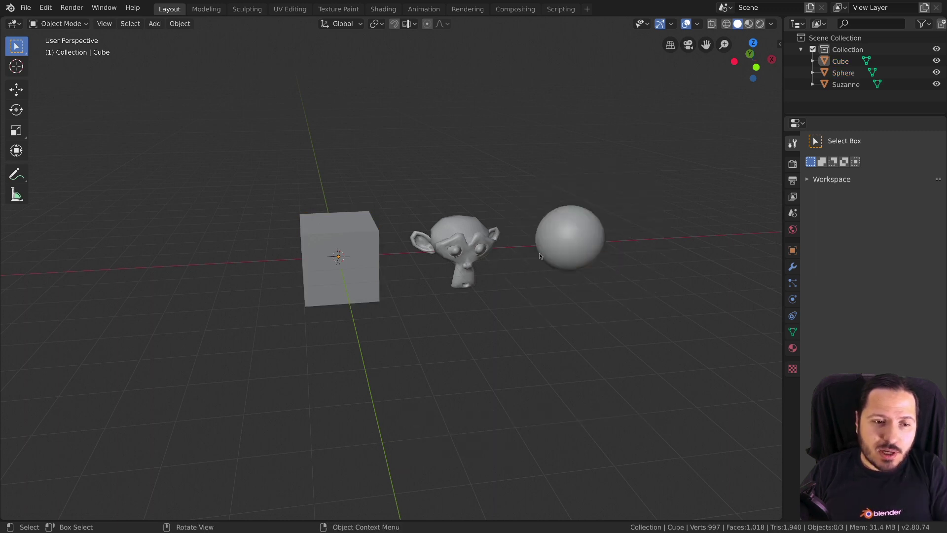
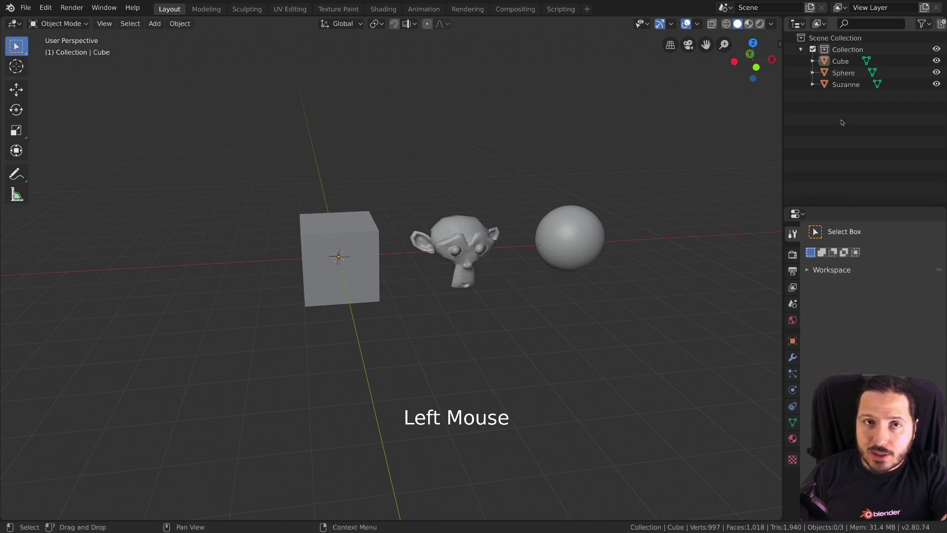
pyautogui.press('b')
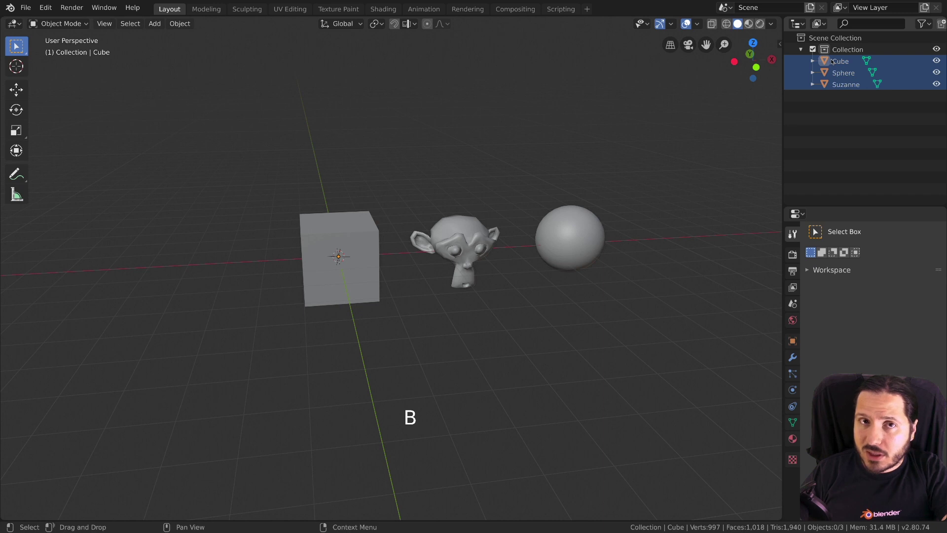
pyautogui.press('x')
pyautogui.click(841, 97)
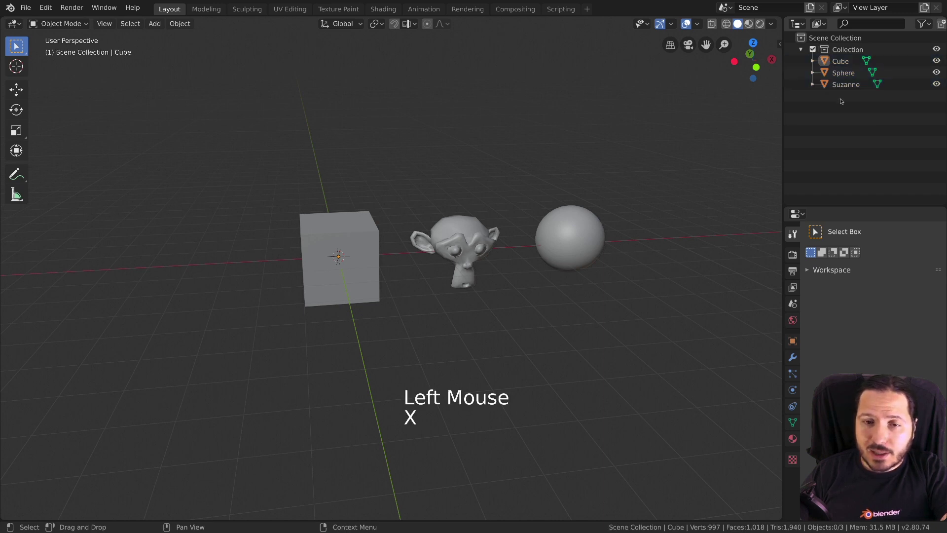
pyautogui.press('a')
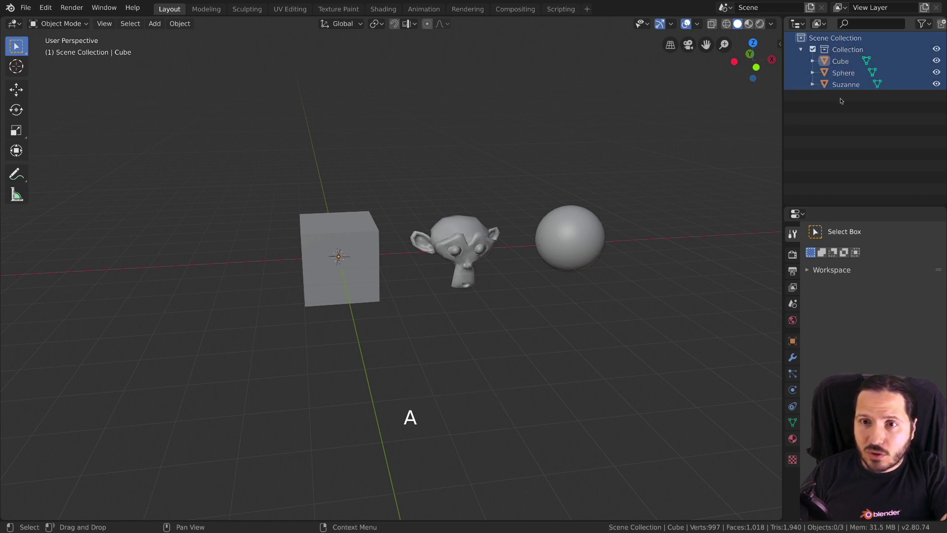
pyautogui.press('a')
pyautogui.press('a')
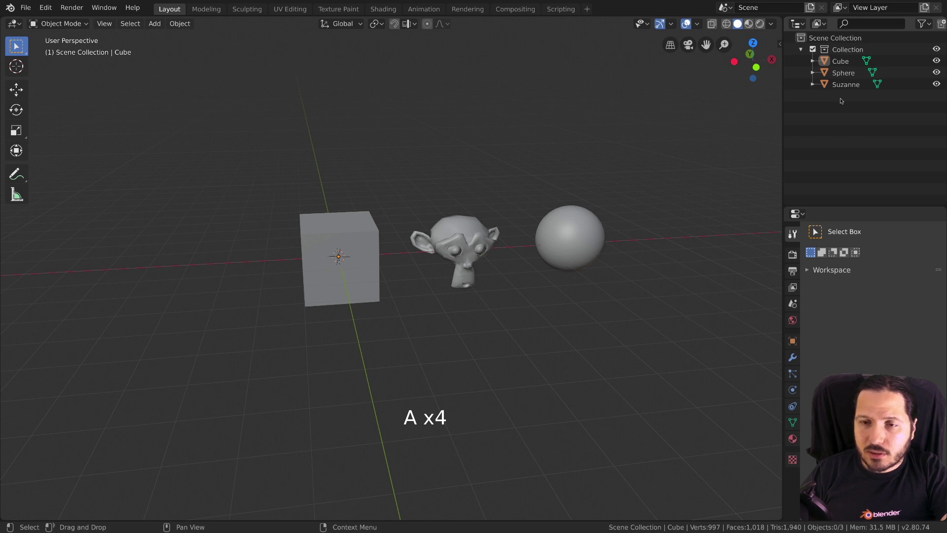
pyautogui.press('a')
pyautogui.press('alt+a')
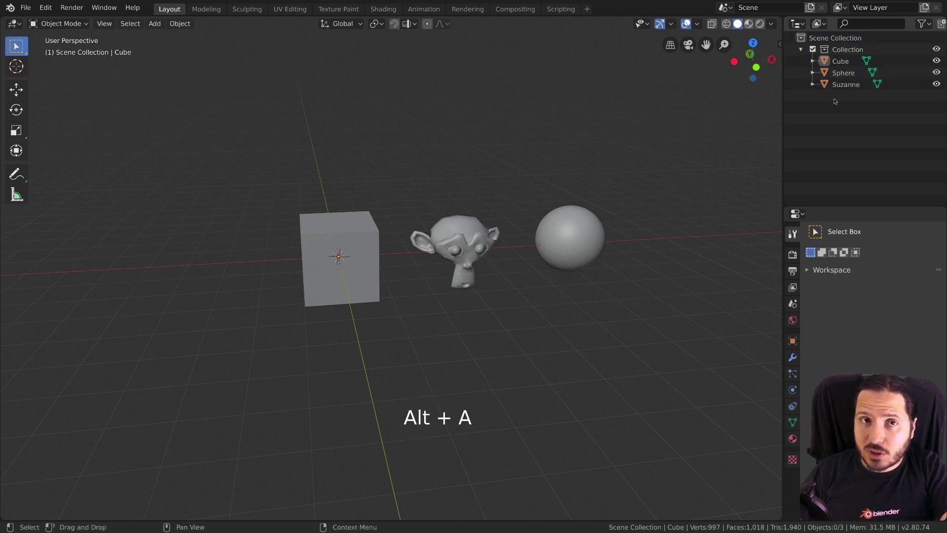
pyautogui.rightClick(818, 108)
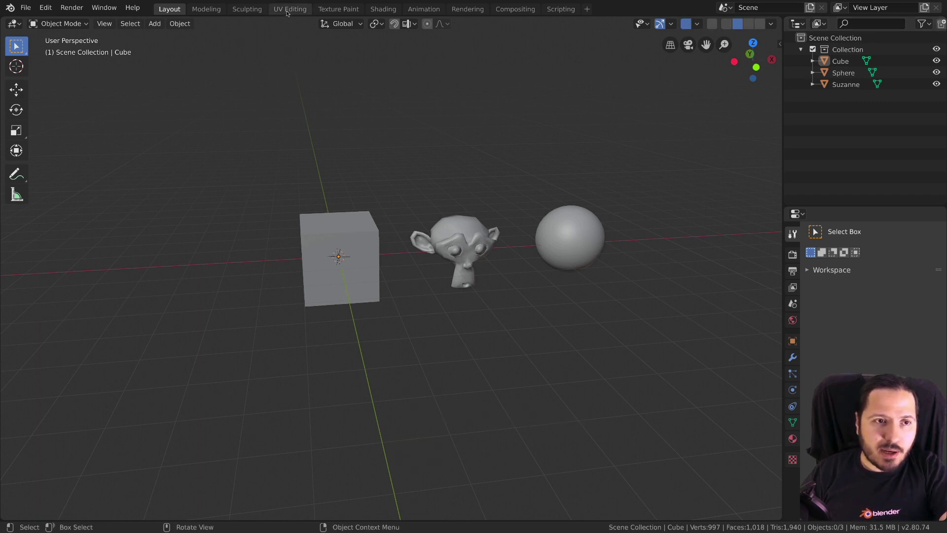
pyautogui.click(446, 219)
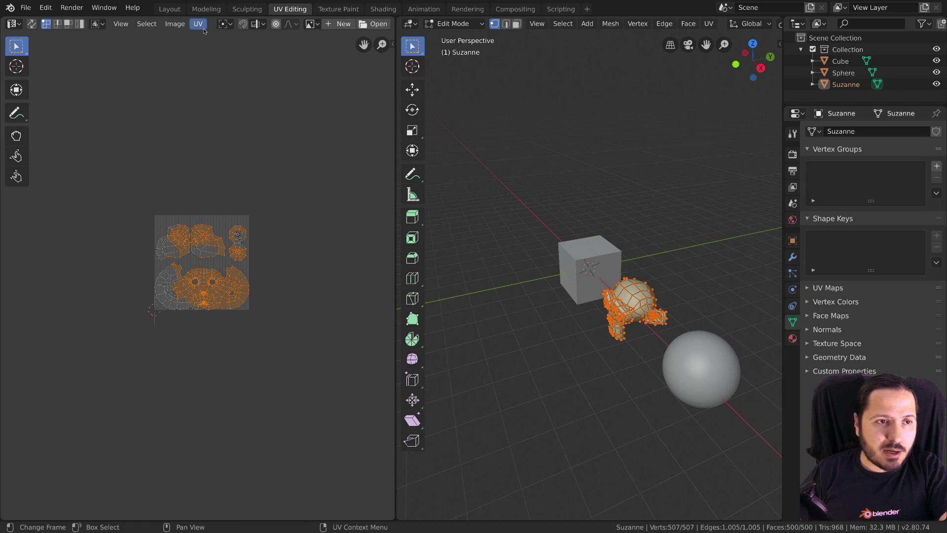
pyautogui.click(181, 12)
pyautogui.click(417, 195)
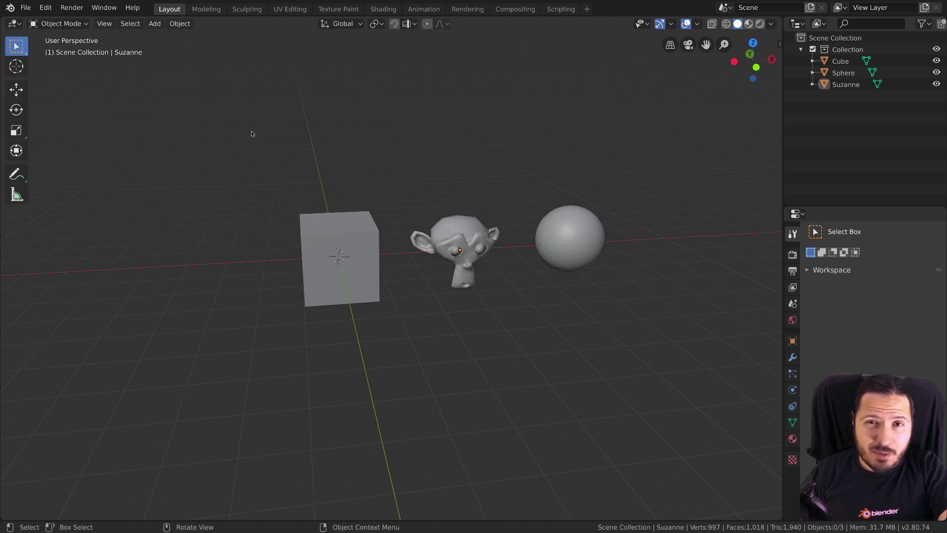
# Step: Select the cube, then Suzanne instead, and switch the active tool to Select Circle
pyautogui.click(19, 49)
pyautogui.click(229, 135)
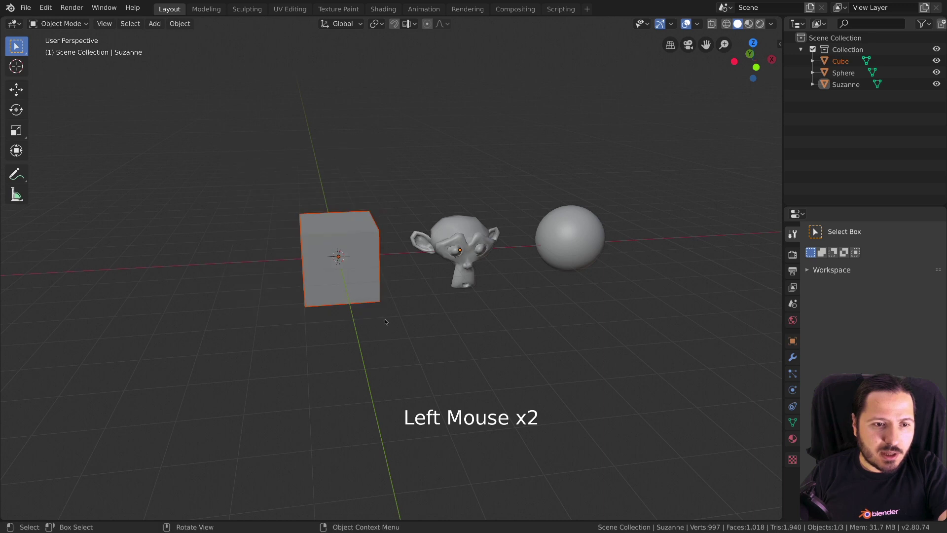
pyautogui.click(472, 266)
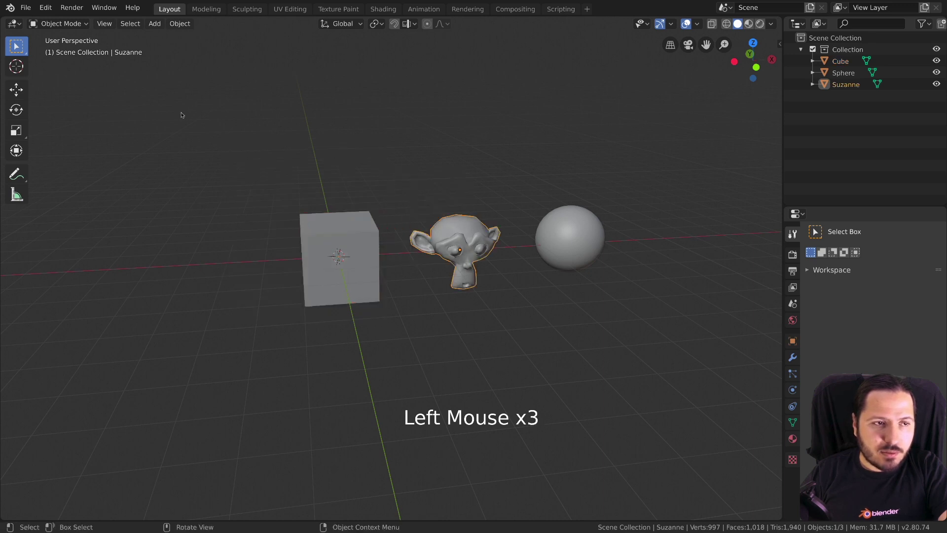
pyautogui.click(19, 47)
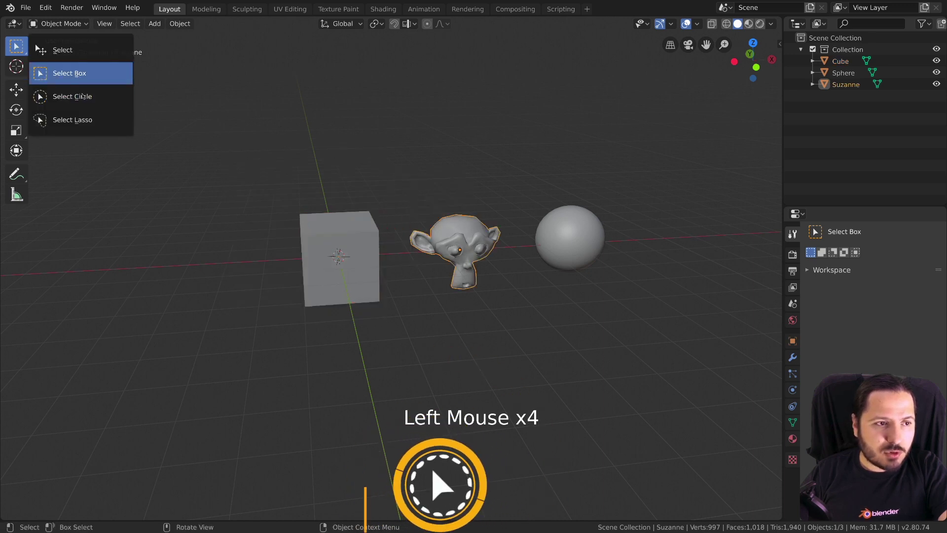
pyautogui.scroll(-3)
pyautogui.scroll(3)
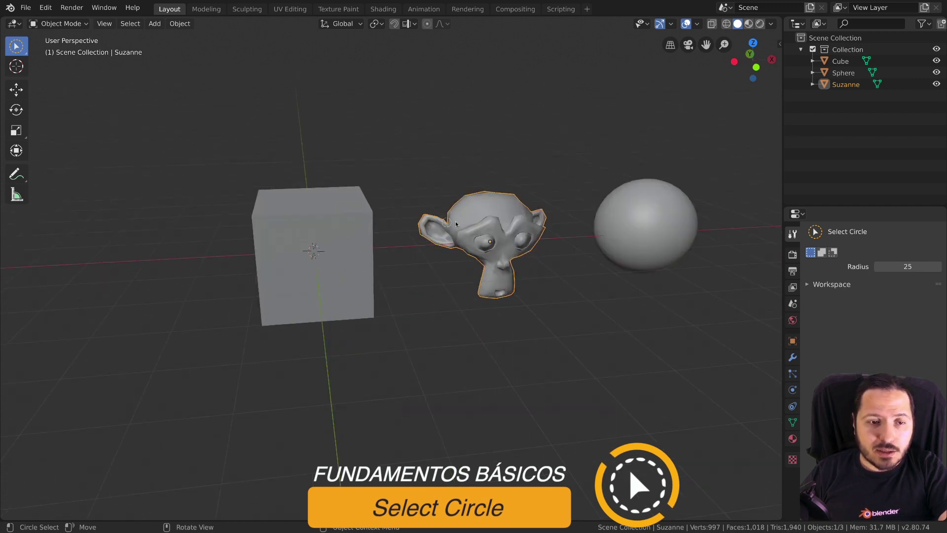
# Step: Circle-select (C) over the objects after adjusting the view and cycling the select tool
pyautogui.middleClick(468, 220)
pyautogui.middleClick(367, 235)
pyautogui.rightClick(411, 170)
pyautogui.press('w')
pyautogui.press('w')
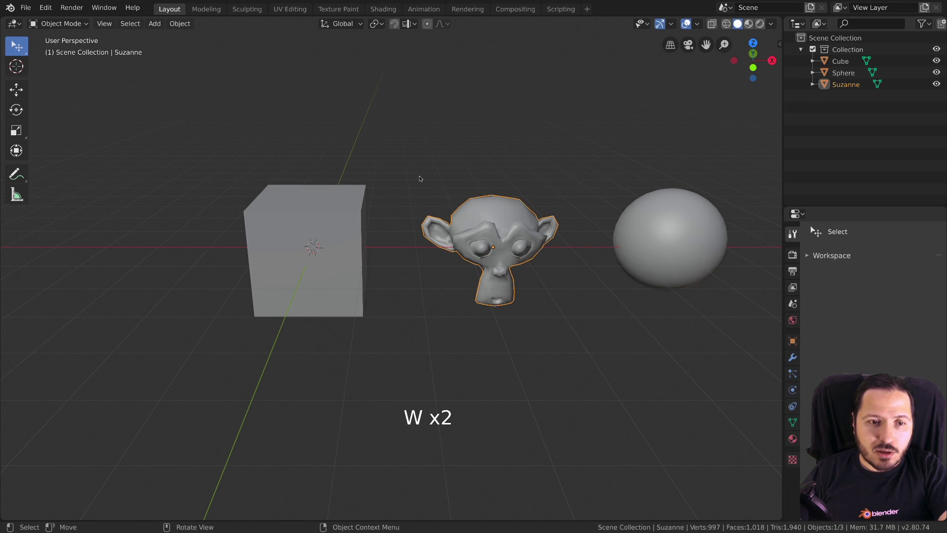
pyautogui.press('c')
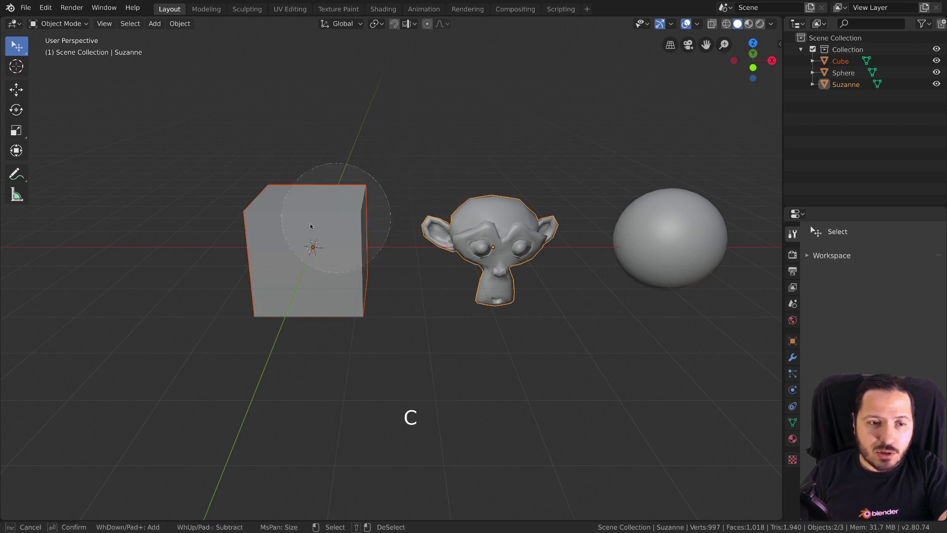
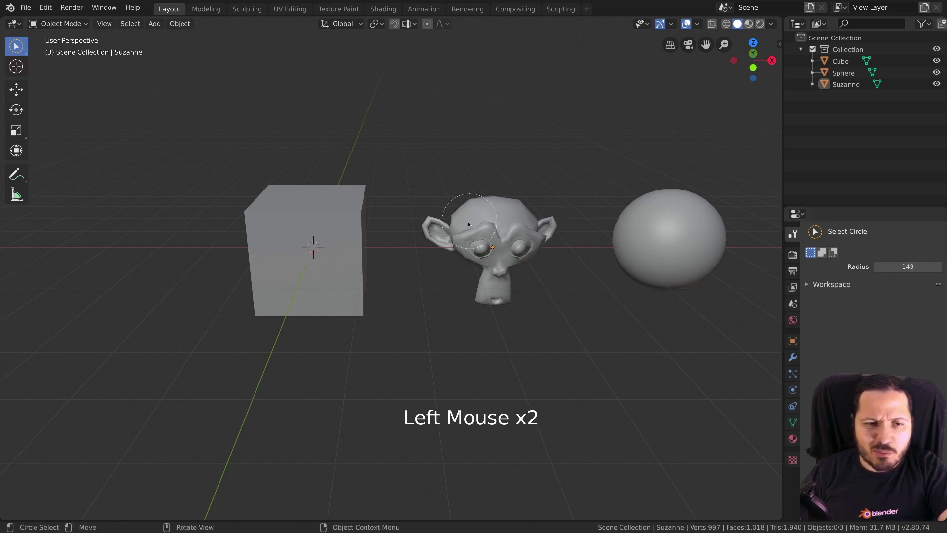
# Step: Set the selection mode buttons to add to the existing selection, then switch to lasso select
pyautogui.middleClick(464, 254)
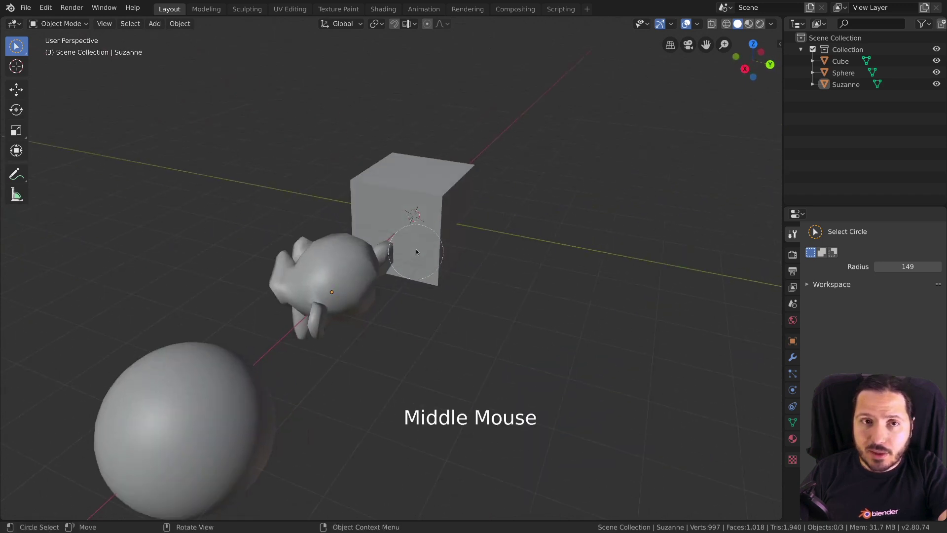
pyautogui.middleClick(400, 230)
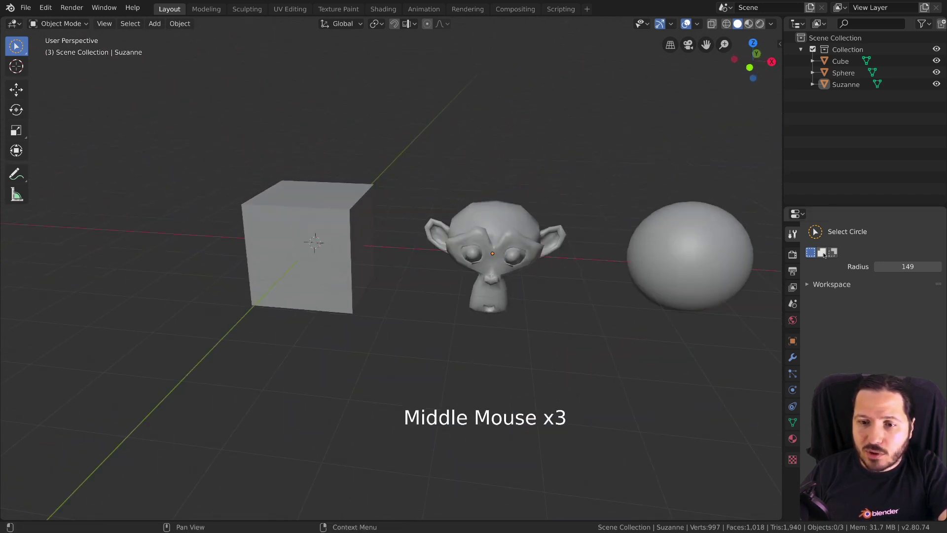
pyautogui.click(823, 253)
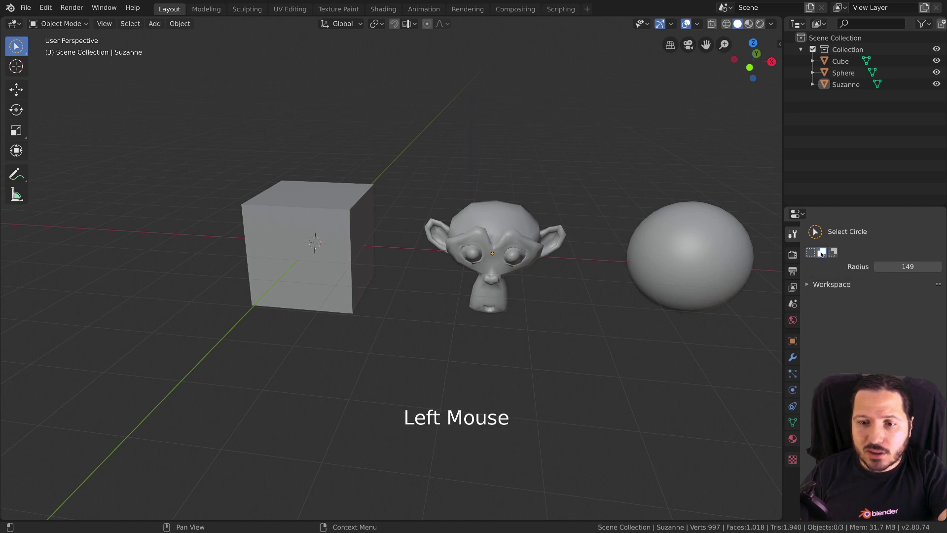
pyautogui.click(832, 254)
pyautogui.press('w')
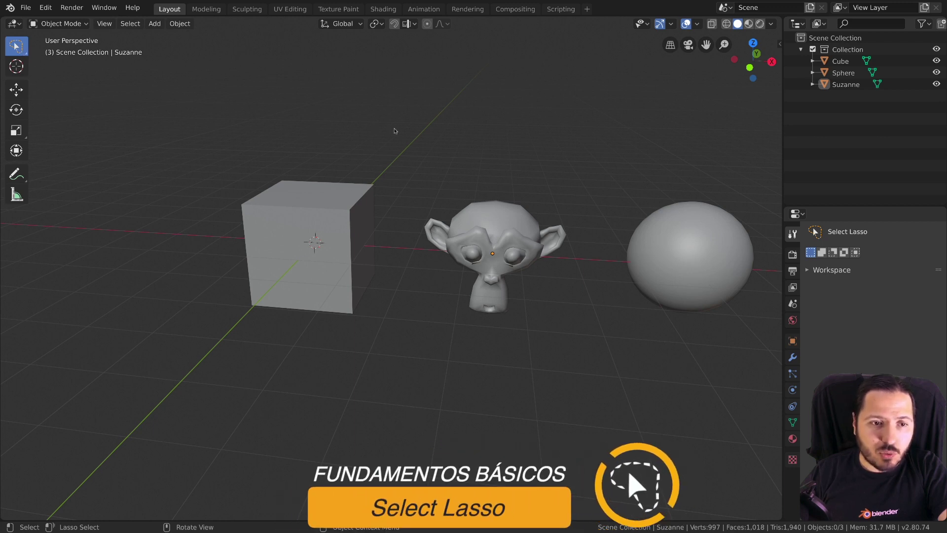
# Step: Clear the lasso pick and return to rectangular box selection with nothing selected
pyautogui.click(380, 232)
pyautogui.click(202, 143)
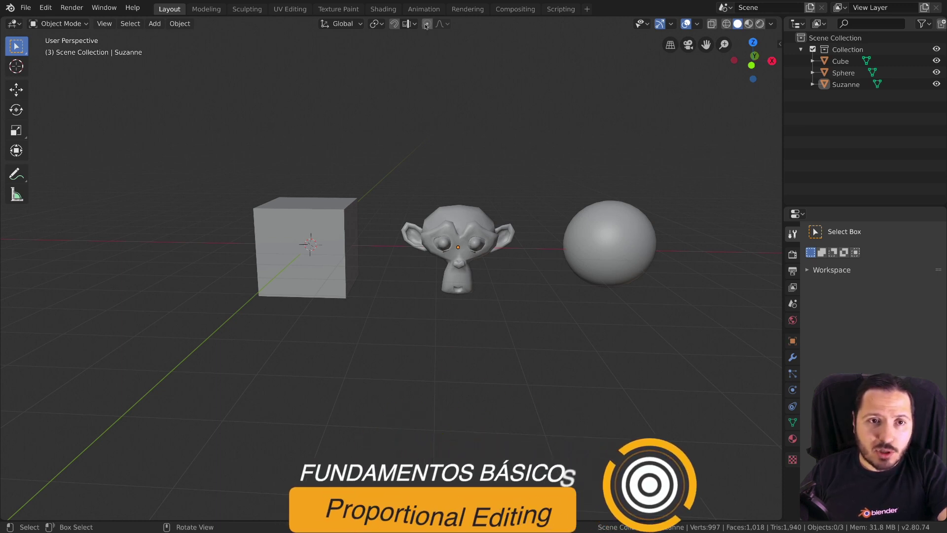
# Step: Turn on proportional editing and select the cube
pyautogui.click(426, 25)
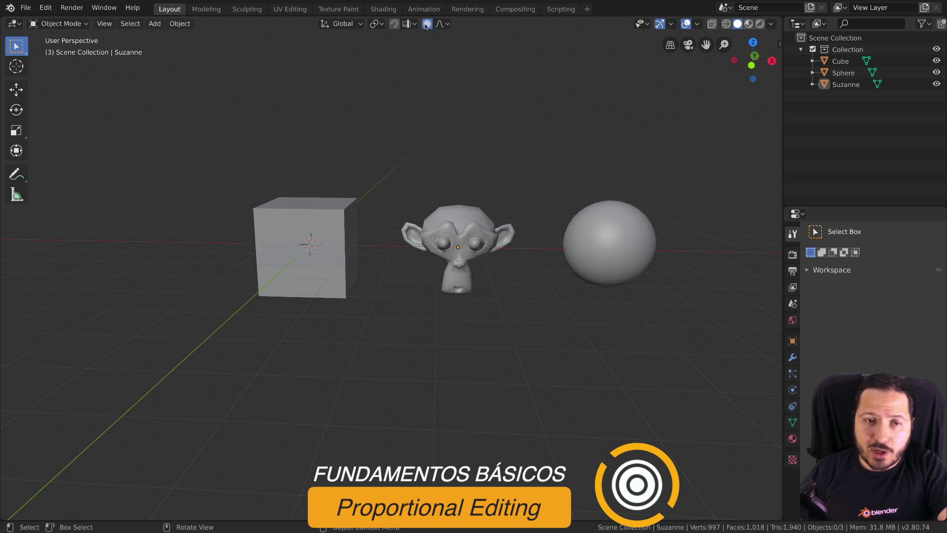
pyautogui.click(335, 225)
pyautogui.scroll(-3)
# Step: Test grab, rotate and scale on the cube with proportional influence, then cancel
pyautogui.press('g')
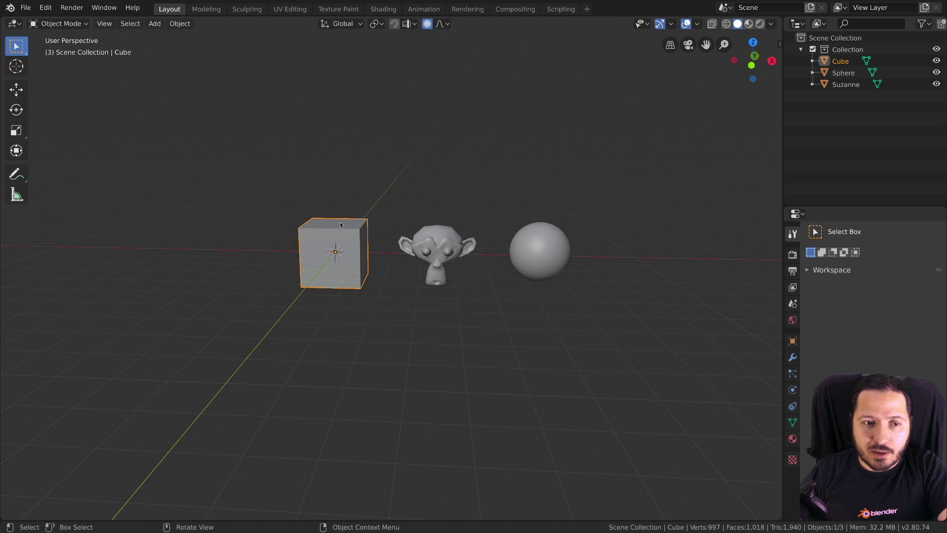
pyautogui.press('r')
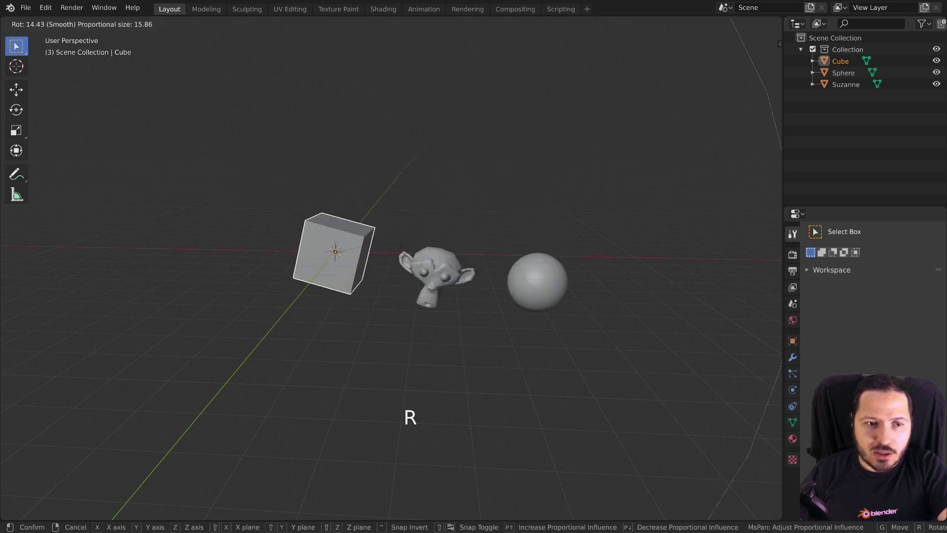
pyautogui.press('s')
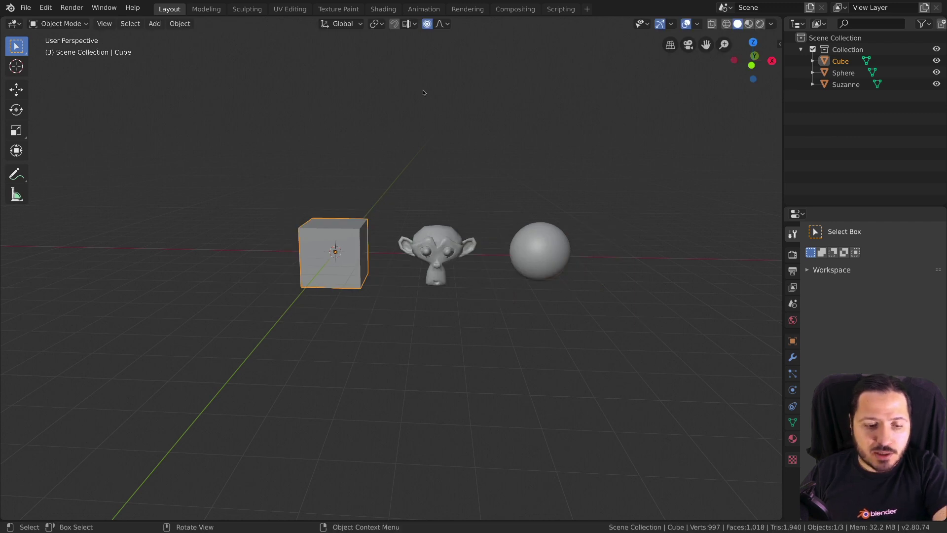
# Step: Bring up the Proportional Editing Falloff dropdown listing the falloff shapes
pyautogui.press('o')
pyautogui.click(430, 22)
pyautogui.click(430, 22)
pyautogui.click(430, 23)
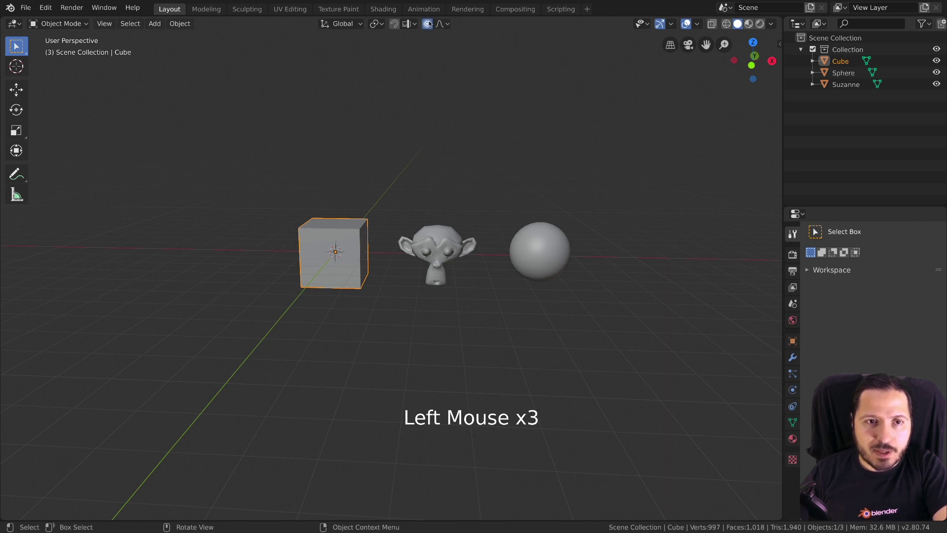
# Step: Close the falloff menu and toggle proportional editing off with O, leaving nothing selected
pyautogui.click(442, 26)
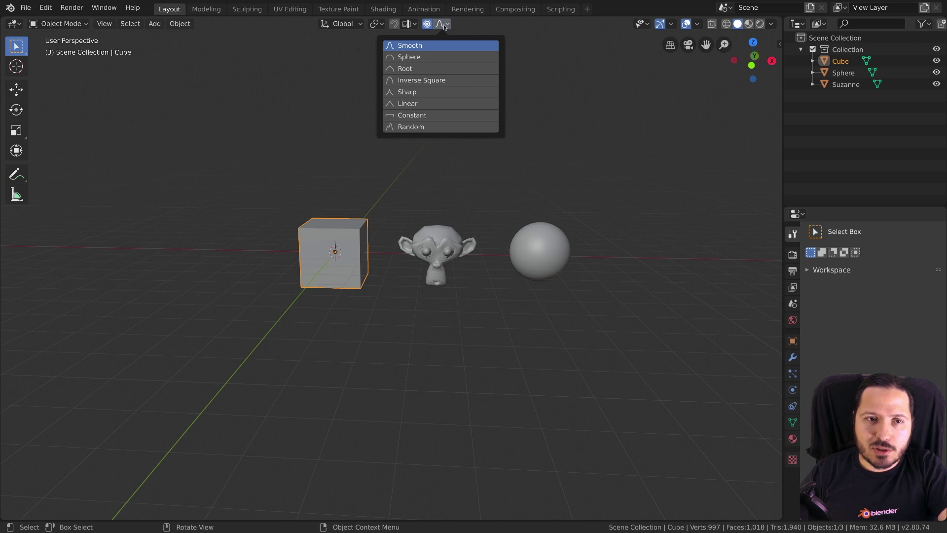
pyautogui.press('o')
pyautogui.middleClick(443, 184)
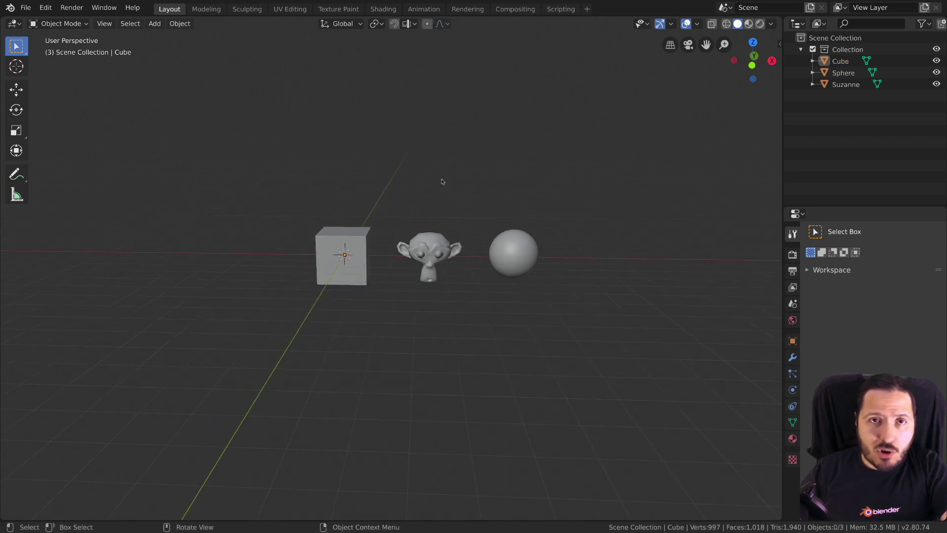